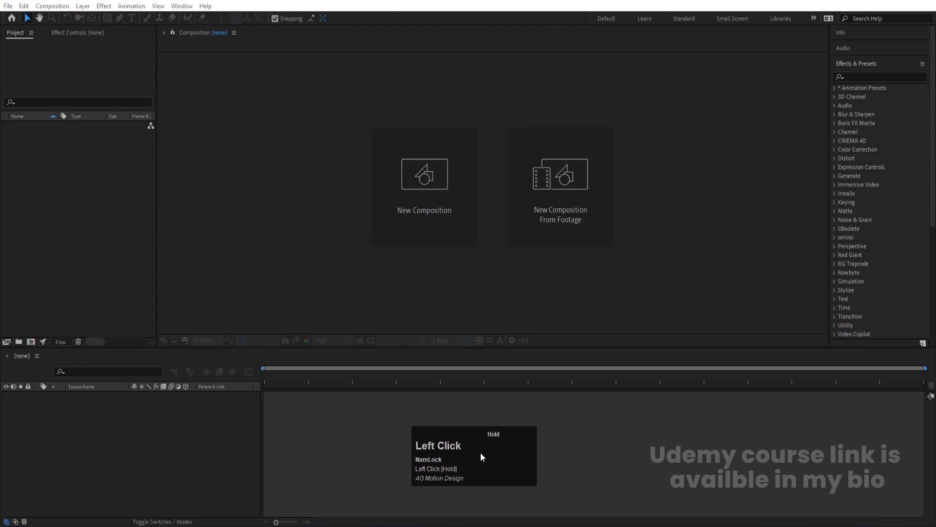
- Start a new composition and clear the mistyped name from the name field
{"action": "left_click", "coordinate": [436, 229]}
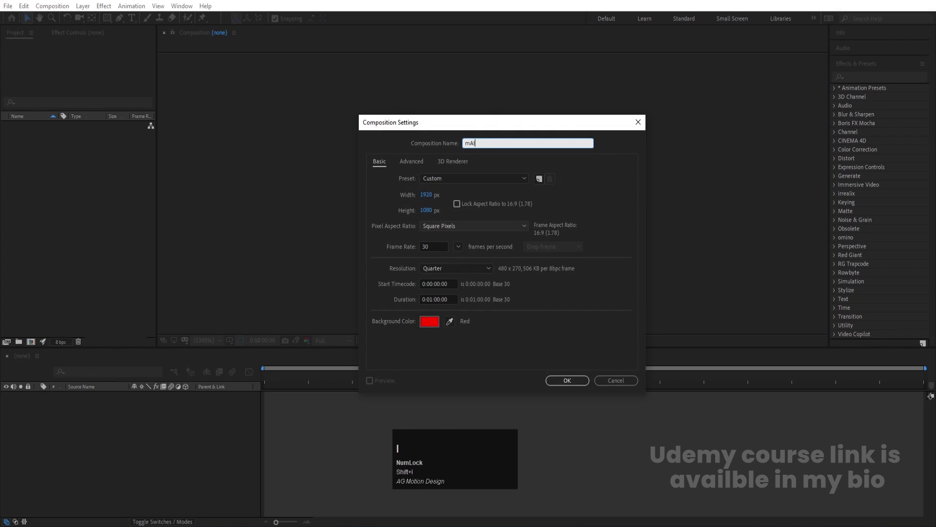
{"action": "key", "text": "space"}
{"action": "type", "text": "imation"}
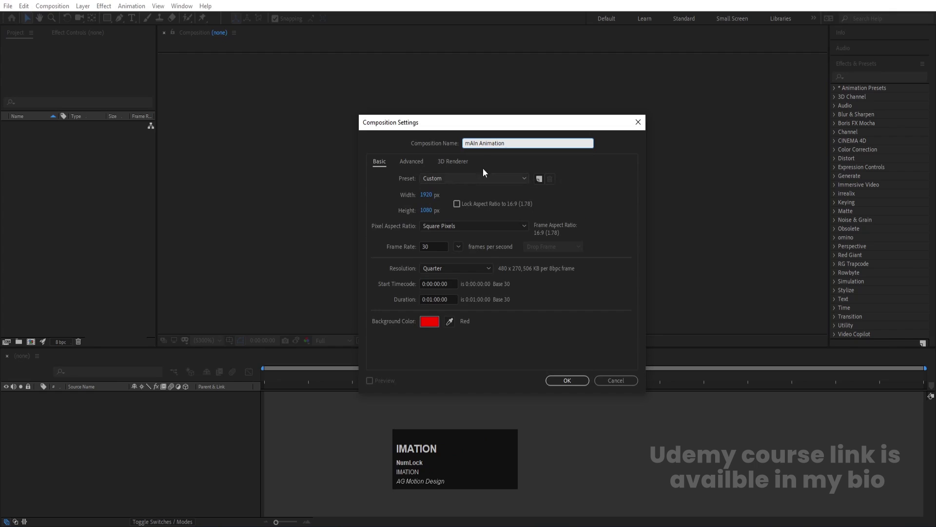
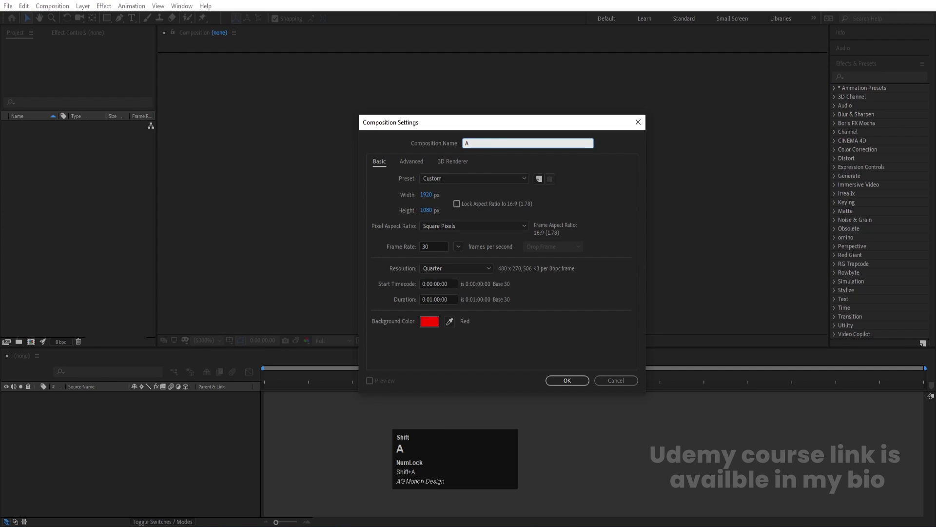
{"action": "key", "text": "ctrl+Caps_Lock"}
{"action": "key", "text": "ctrl+a"}
{"action": "key", "text": "shift+m"}
{"action": "key", "text": "a"}
{"action": "key", "text": "ctrl+Caps_Lock"}
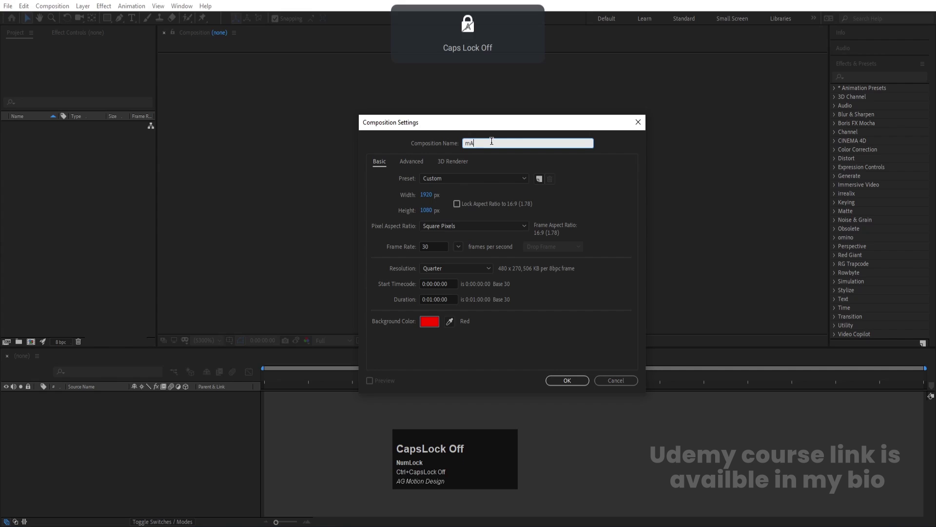
- Name the composition Main Animation, keep 1920×1080 at 30 fps for one minute, and confirm
{"action": "key", "text": "shift+m"}
{"action": "key", "text": "a"}
{"action": "type", "text": "ain"}
{"action": "key", "text": "space"}
{"action": "type", "text": "nimation"}
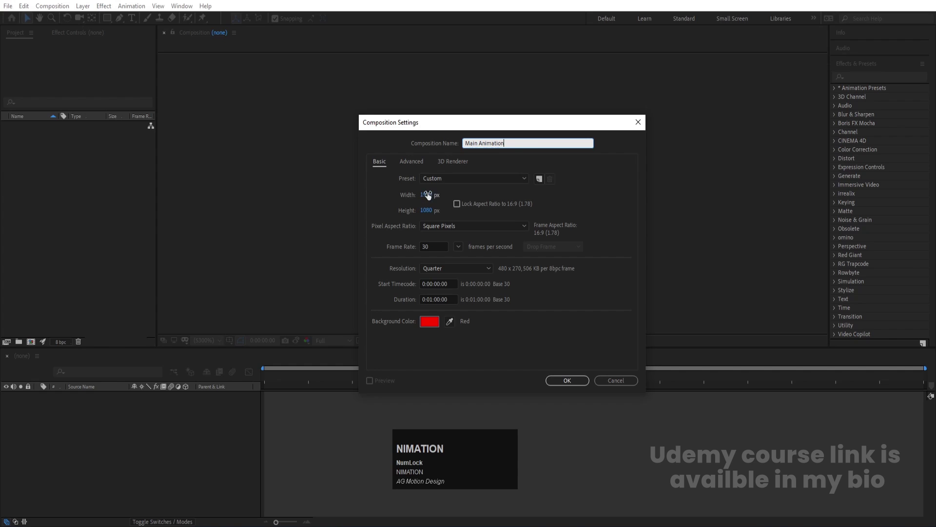
{"action": "left_click", "coordinate": [433, 199]}
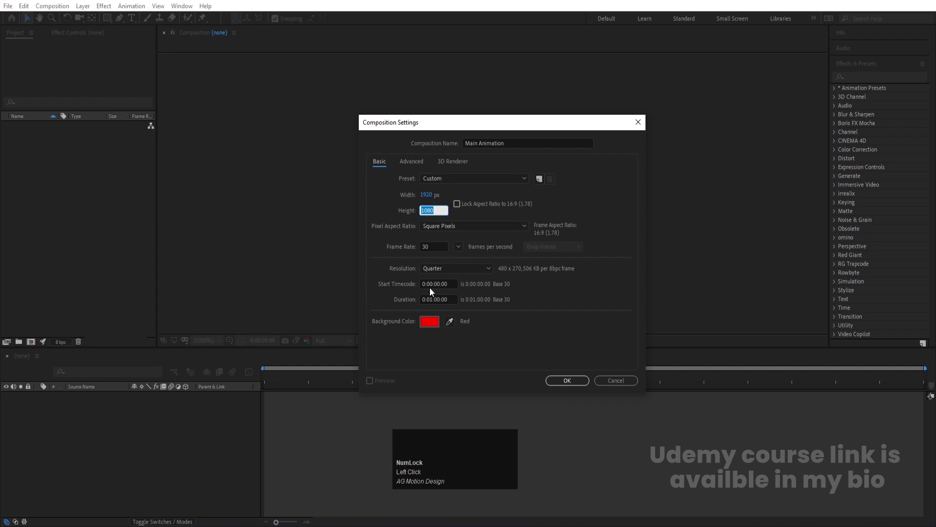
{"action": "left_click_drag", "start_coordinate": [434, 327], "coordinate": [763, 228]}
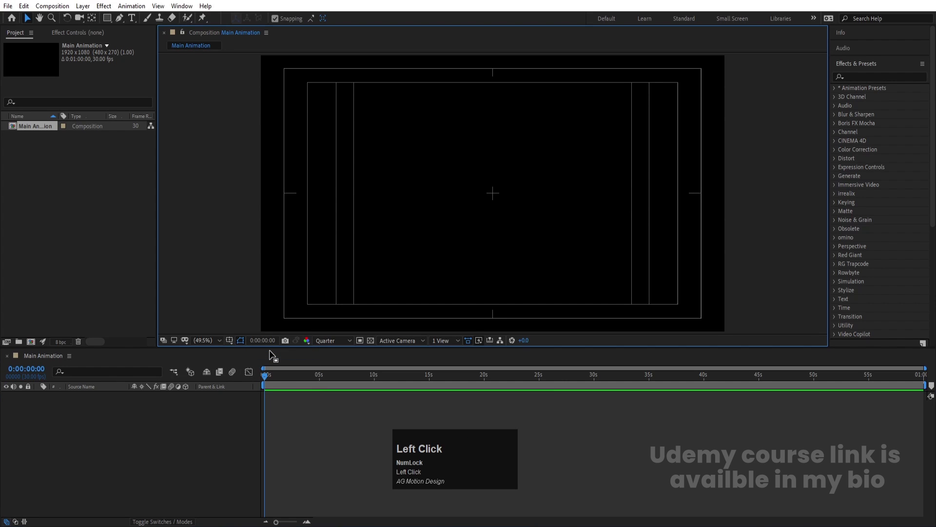
- Create a second 1080×1080, 30 fps composition named B and confirm it
{"action": "key", "text": "ctrl+n"}
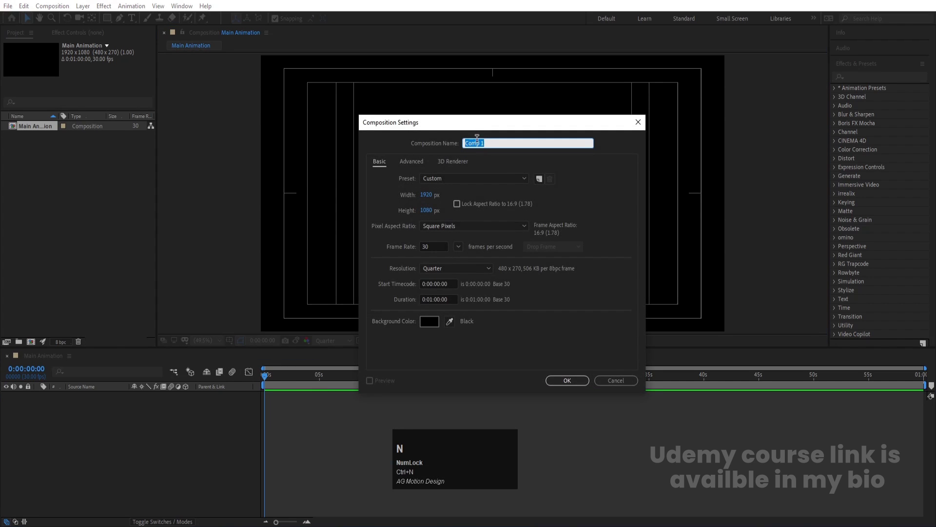
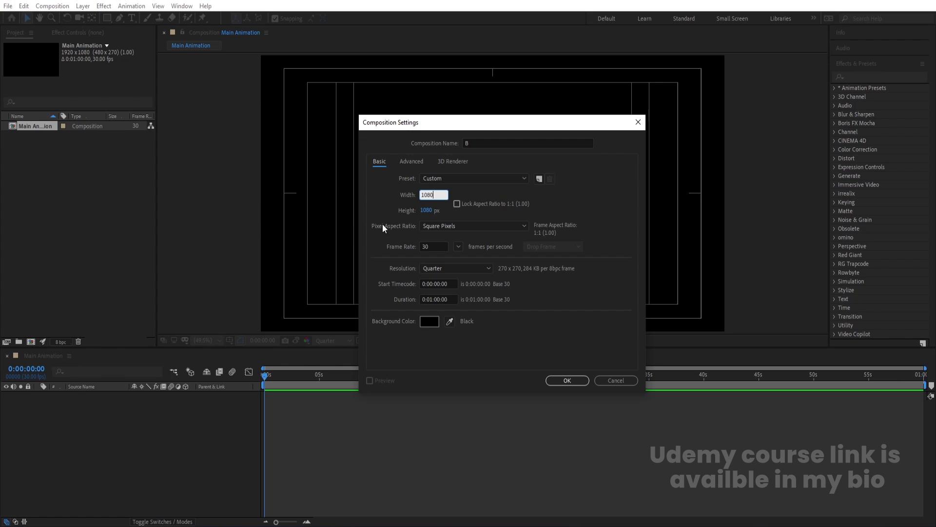
{"action": "left_click", "coordinate": [581, 384]}
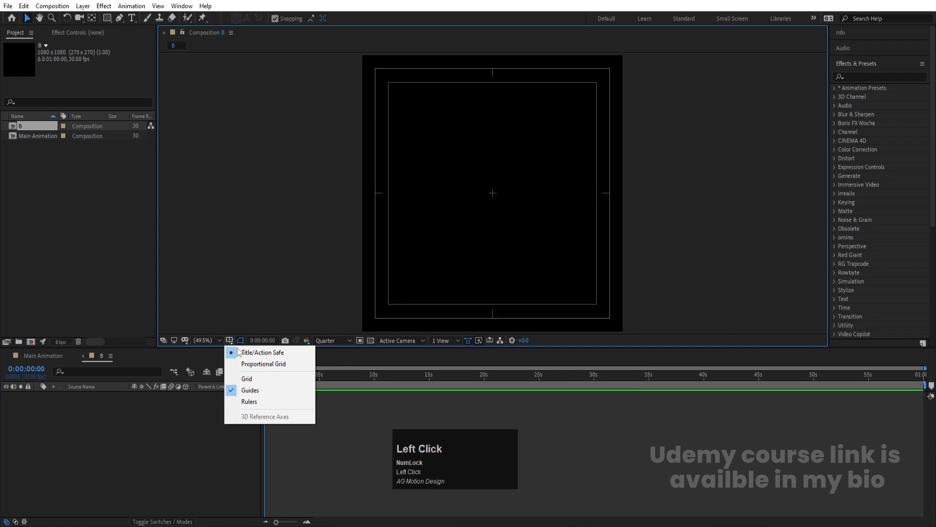
{"action": "left_click", "coordinate": [142, 443]}
- Fill composition B with a new dark grey solid layer
{"action": "key", "text": "ctrl+y"}
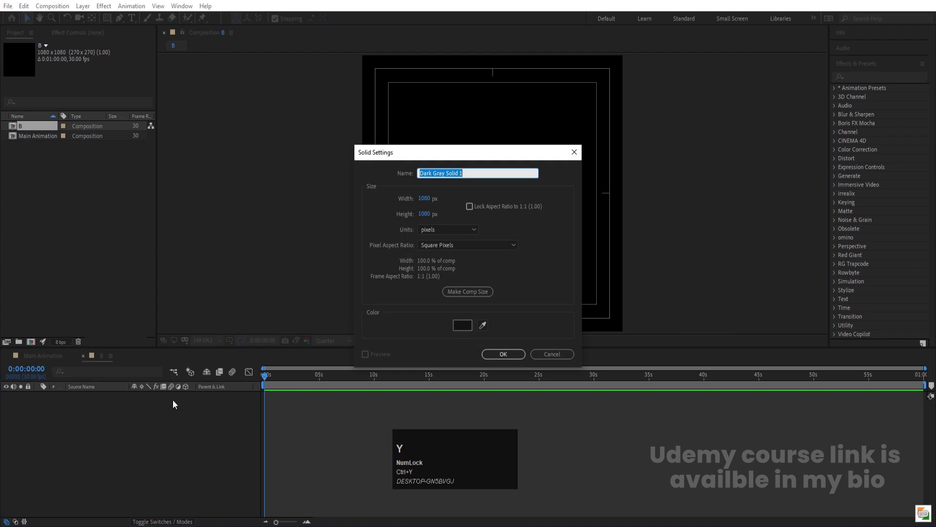
{"action": "left_click_drag", "start_coordinate": [473, 328], "coordinate": [567, 341]}
{"action": "key", "text": "Return"}
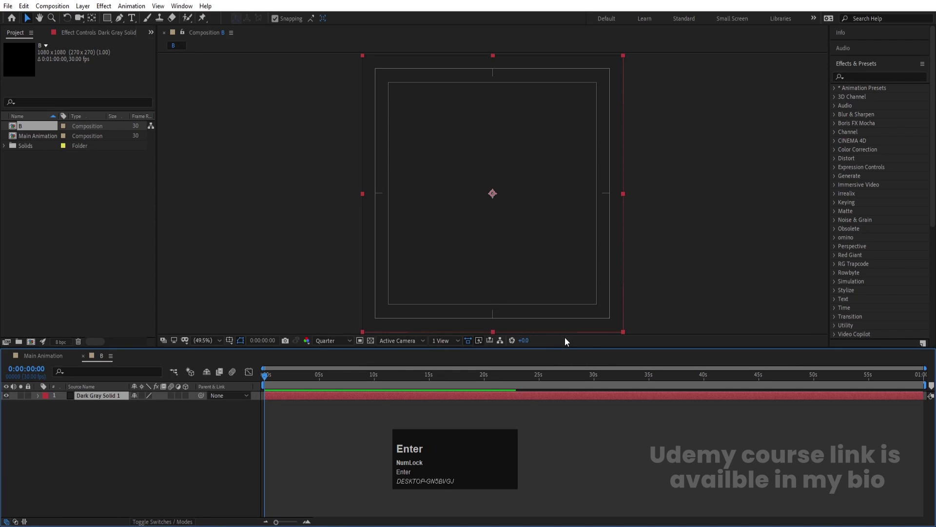
- Find CC Vignette in Effects & Presets and apply it to the solid
{"action": "left_click", "coordinate": [128, 427]}
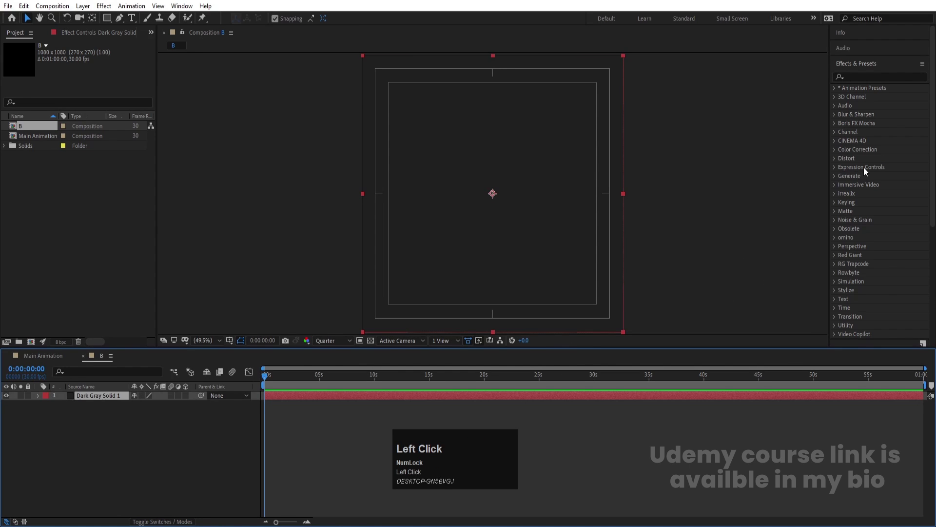
{"action": "key", "text": "c"}
{"action": "key", "text": "c"}
{"action": "key", "text": "space"}
{"action": "type", "text": "vi"}
{"action": "left_click", "coordinate": [877, 103]}
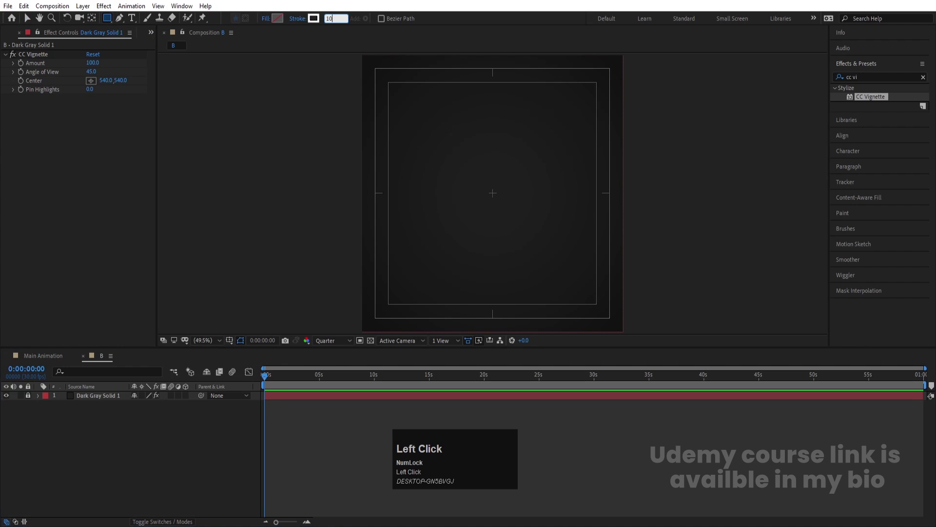
- Thicken the rectangle stroke to 115 px, duplicate it, and matte it Alpha Inverted by the copy
{"action": "key", "text": "Return"}
{"action": "left_click_drag", "start_coordinate": [112, 24], "coordinate": [108, 471]}
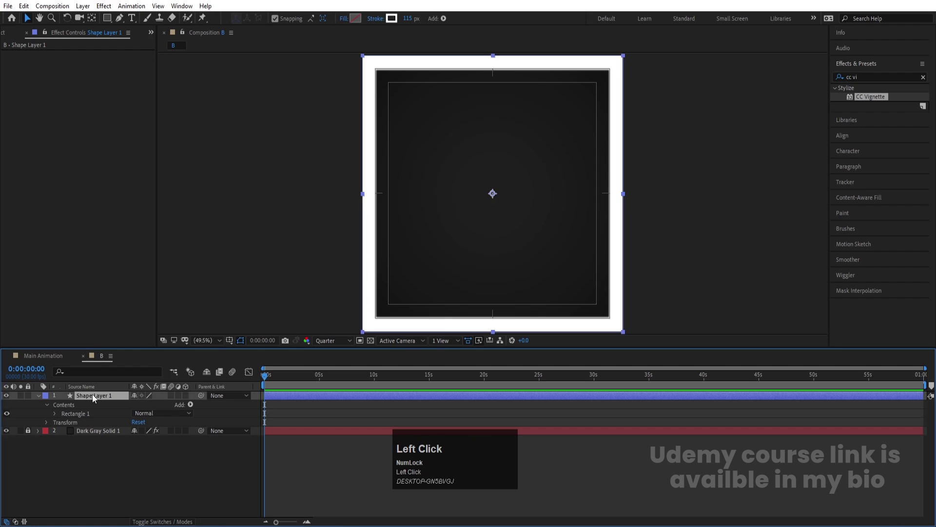
{"action": "key", "text": "ctrl+d"}
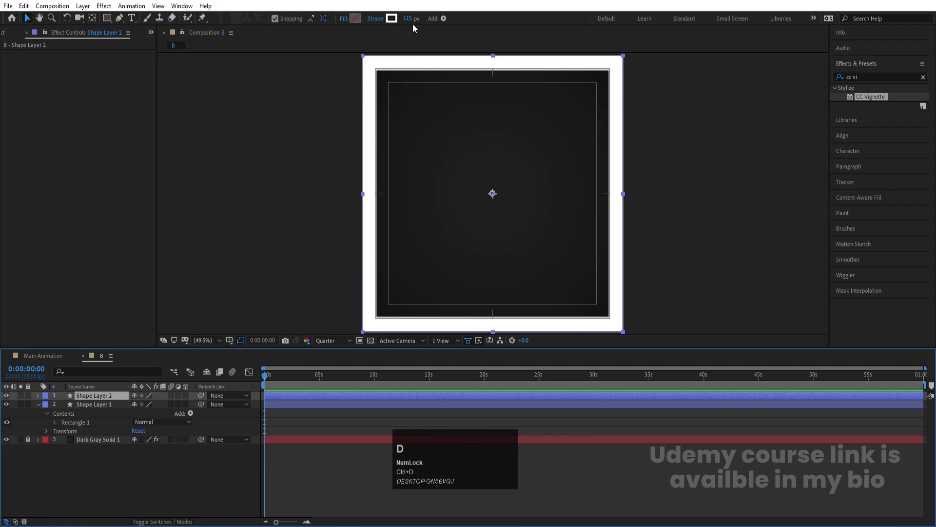
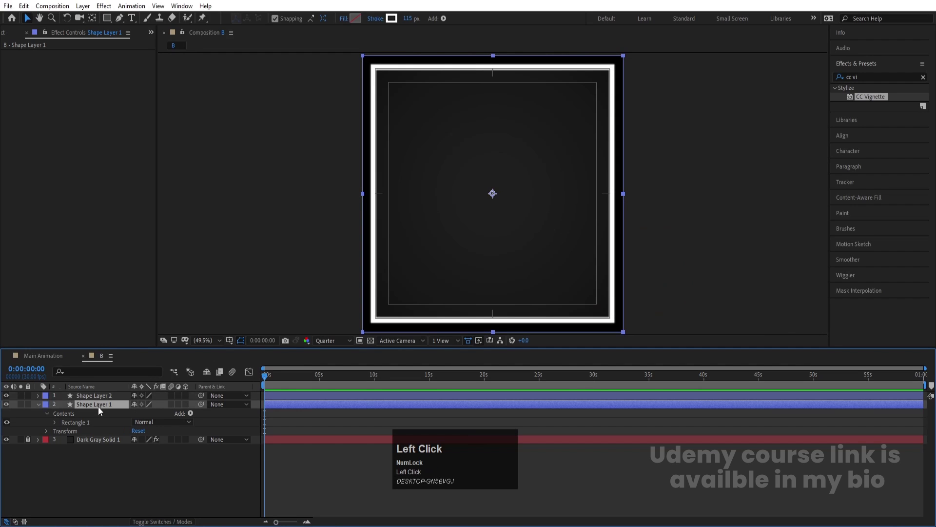
{"action": "key", "text": "F4"}
{"action": "left_click", "coordinate": [193, 407]}
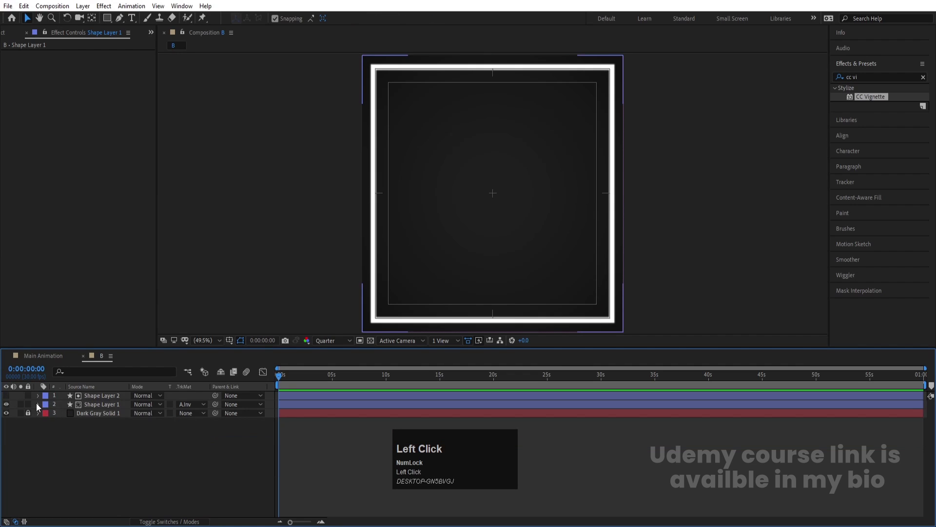
- Precompose the two rectangle shape layers as Strode
{"action": "left_click", "coordinate": [97, 401]}
{"action": "key", "text": "ctrl+shift+c"}
{"action": "type", "text": "trode"}
{"action": "key", "text": "Return"}
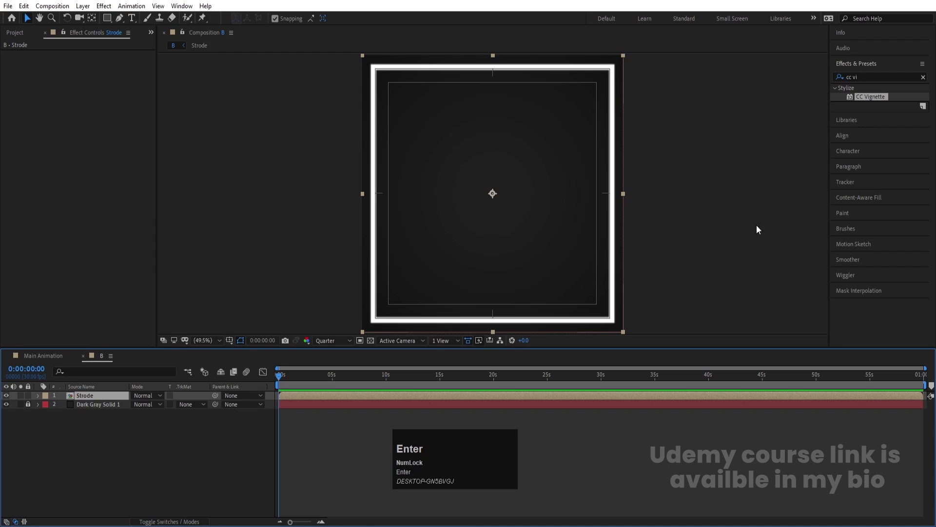
- Apply a Drop Shadow effect to the Strode border layer
{"action": "left_click", "coordinate": [277, 378]}
{"action": "key", "text": "ctrl+a"}
{"action": "type", "text": "drop"}
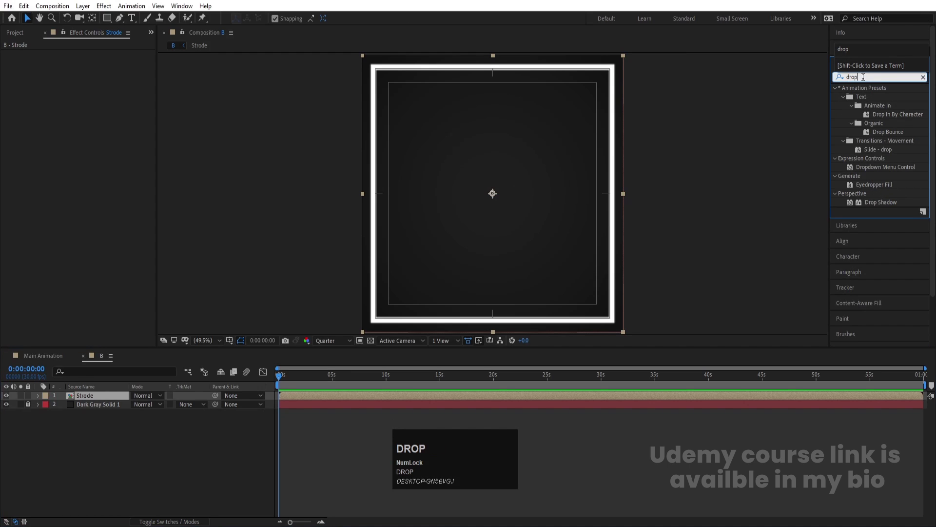
{"action": "left_click", "coordinate": [879, 208]}
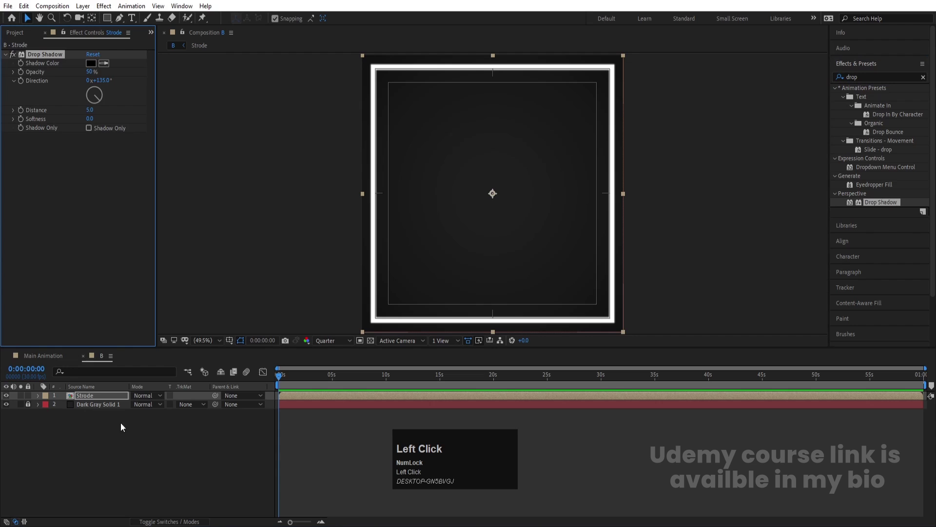
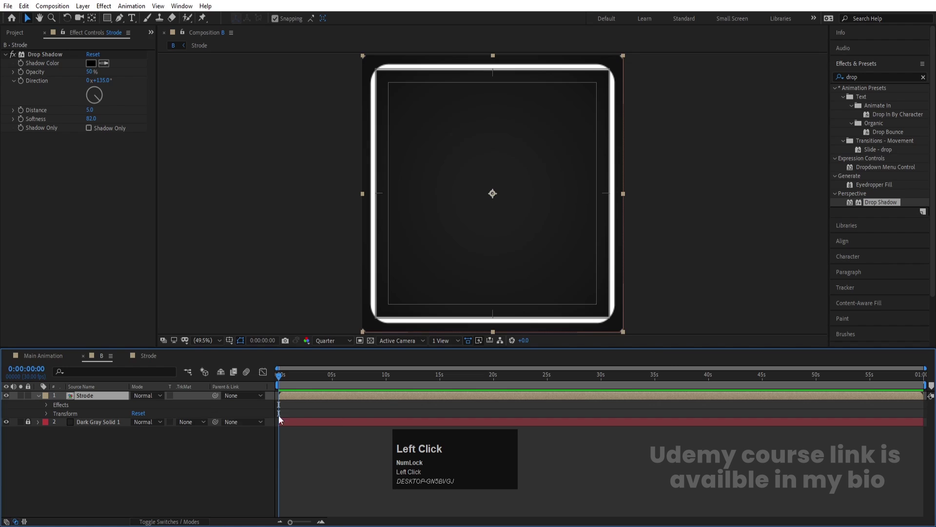
- Leave the outline colour unchanged and add a new full-frame rectangle shape layer
{"action": "left_click", "coordinate": [236, 342]}
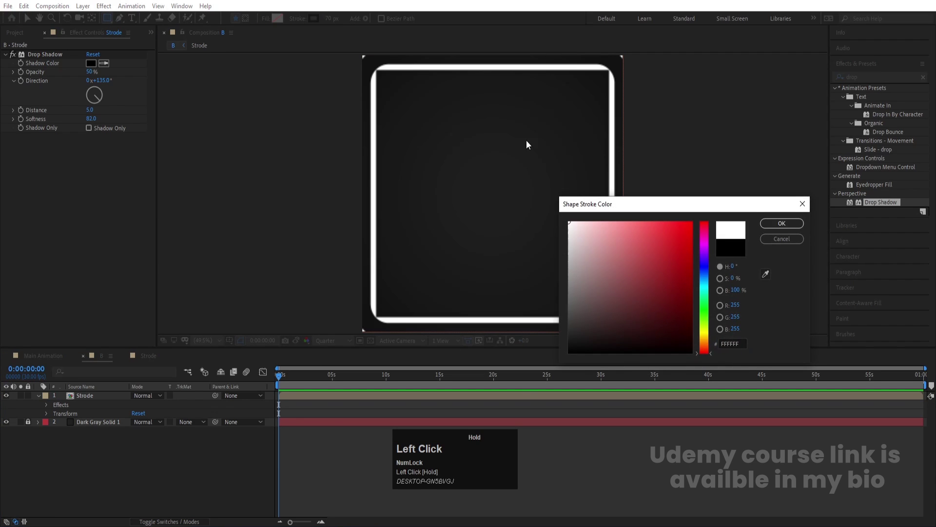
{"action": "key", "text": "Return"}
{"action": "left_click", "coordinate": [335, 26]}
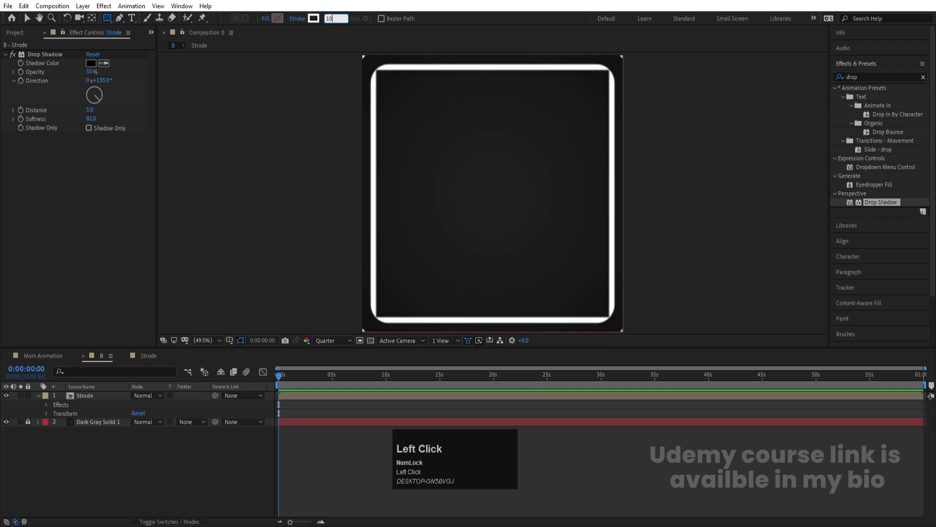
{"action": "key", "text": "Return"}
{"action": "left_click", "coordinate": [111, 24]}
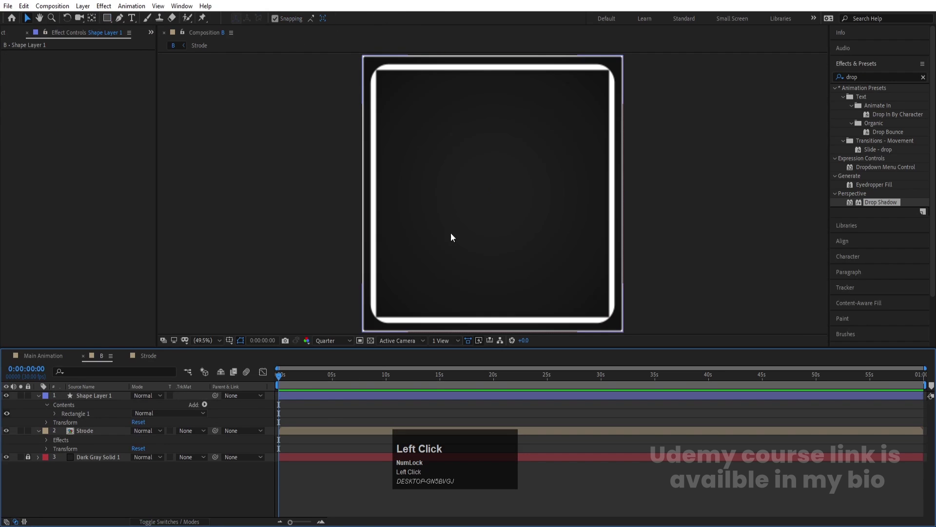
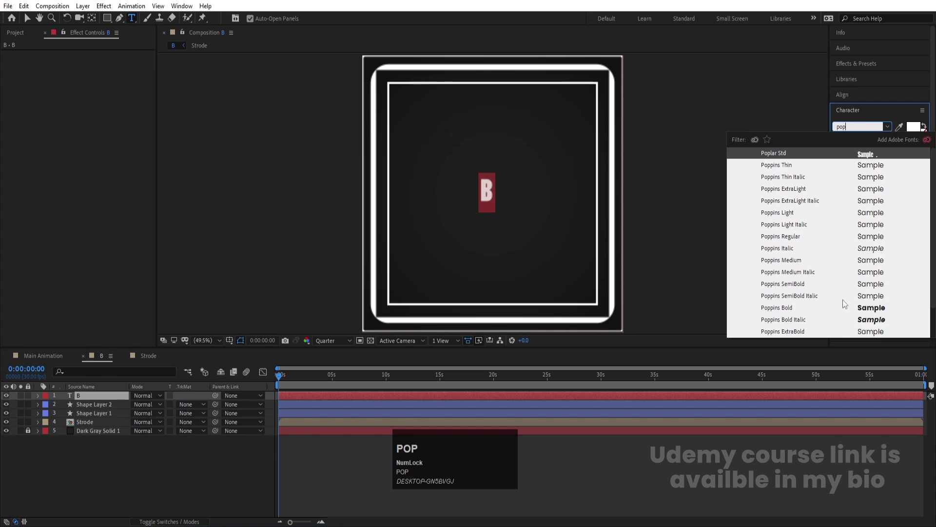
- Centre the B letter, scale it to 953%, and duplicate it as B 2 with a 7 px black stroke
{"action": "left_click", "coordinate": [789, 338]}
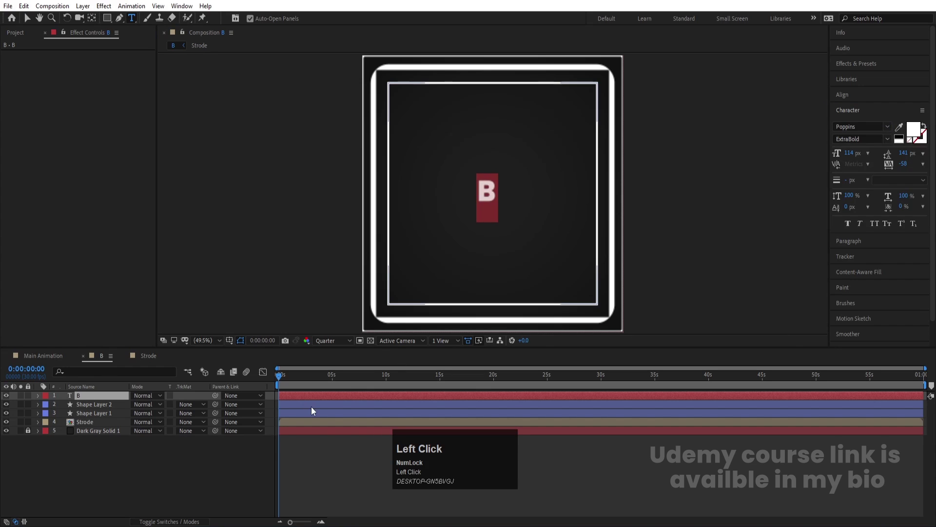
{"action": "left_click", "coordinate": [145, 454]}
{"action": "key", "text": "ctrl+alt+Home"}
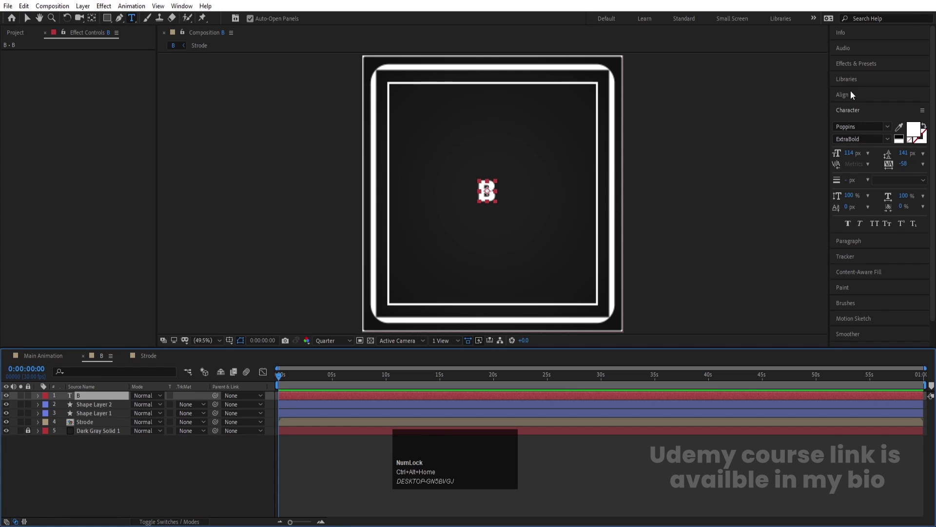
{"action": "left_click", "coordinate": [855, 95]}
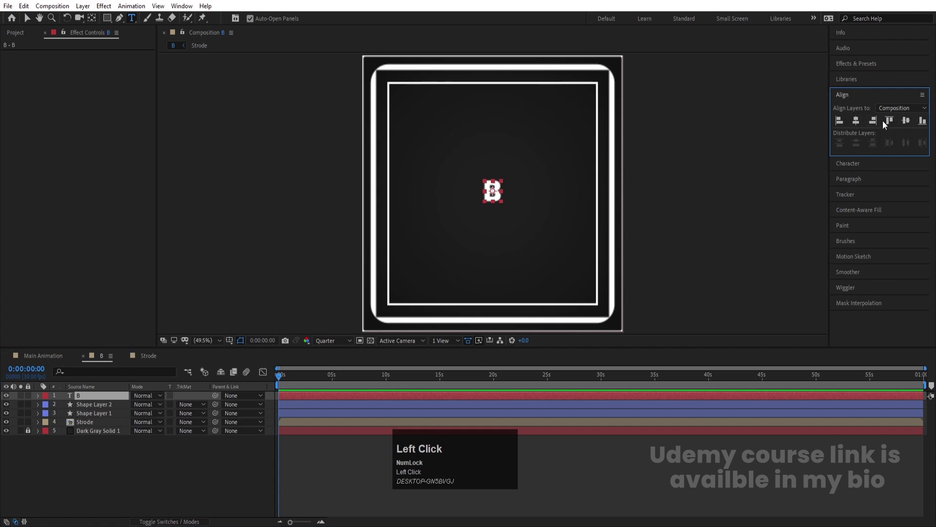
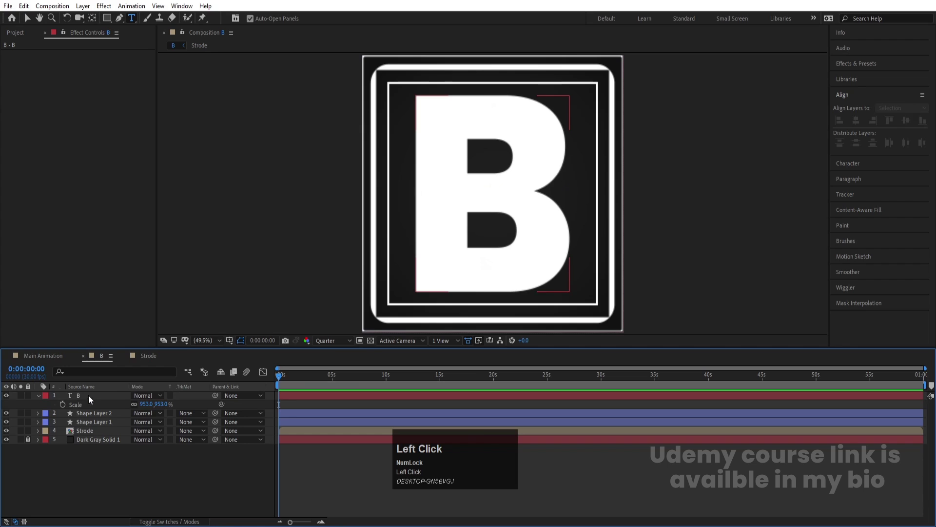
{"action": "key", "text": "ctrl+d"}
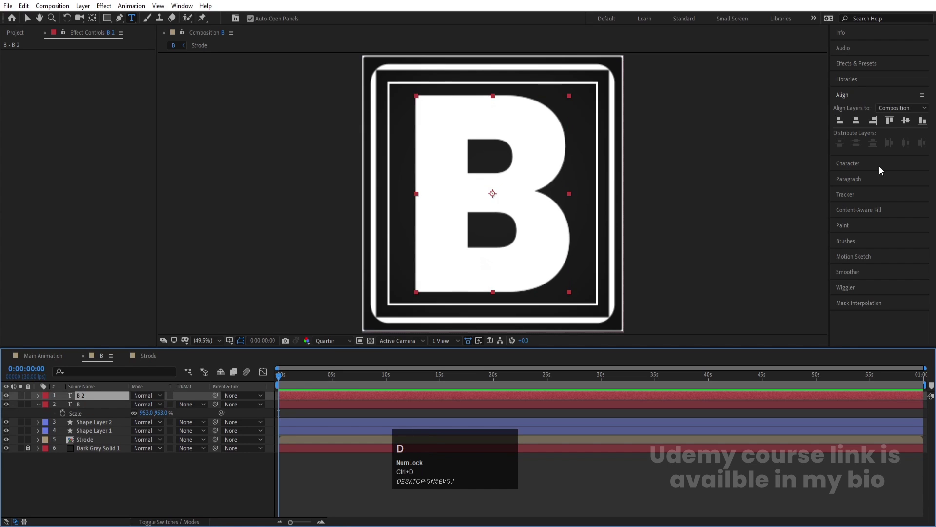
{"action": "left_click", "coordinate": [854, 165]}
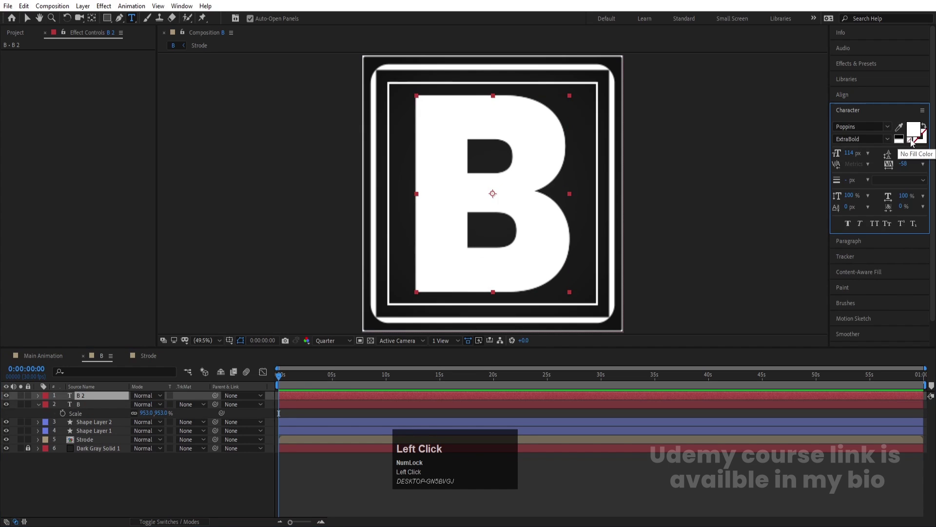
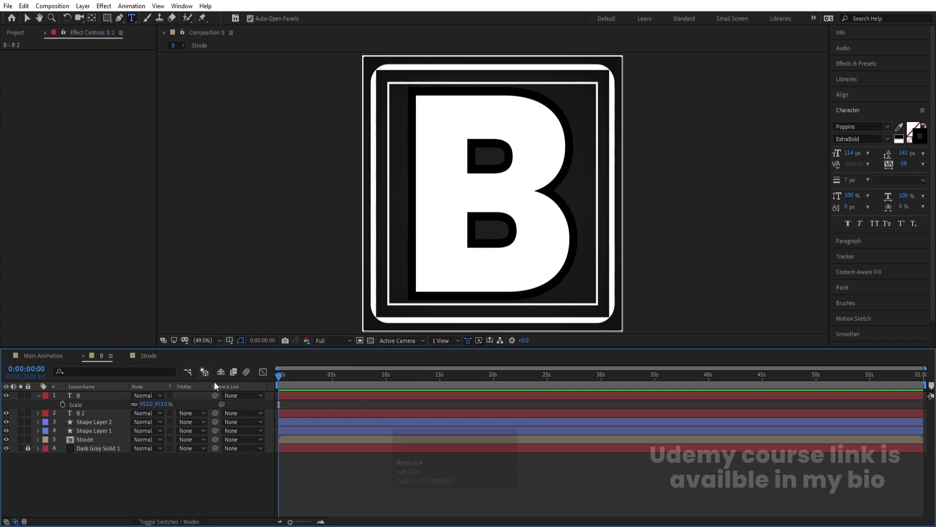
- Try an Inner Glow layer style on the top B, undo it, and apply Inner Shadow instead
{"action": "left_click", "coordinate": [90, 401]}
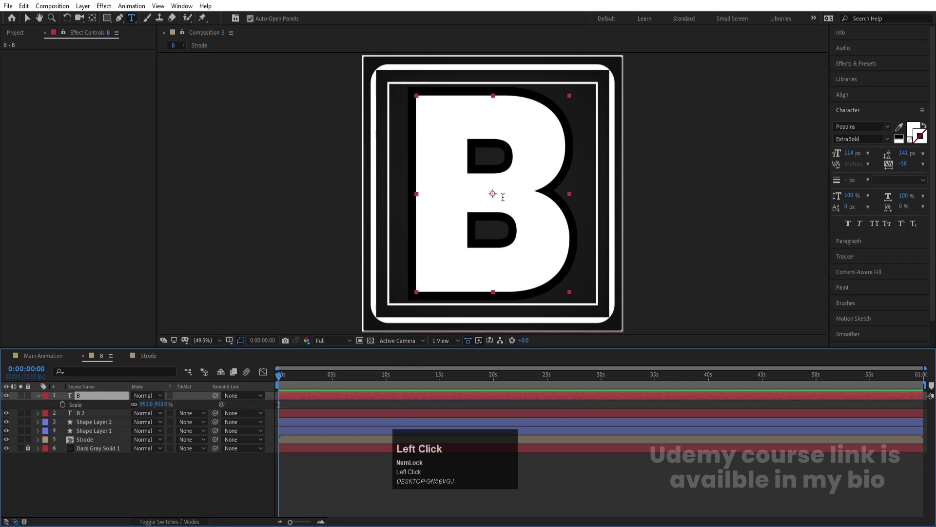
{"action": "right_click", "coordinate": [97, 402]}
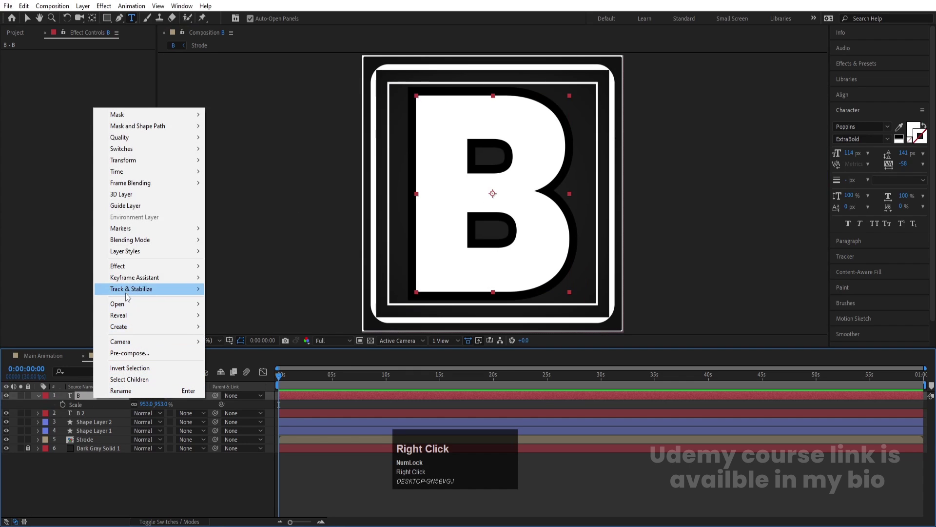
{"action": "left_click", "coordinate": [139, 257]}
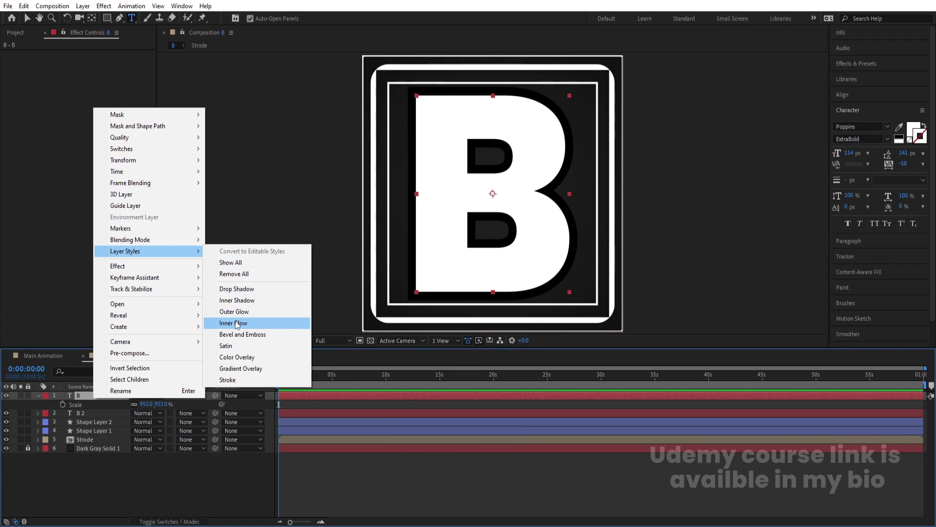
{"action": "left_click", "coordinate": [239, 325]}
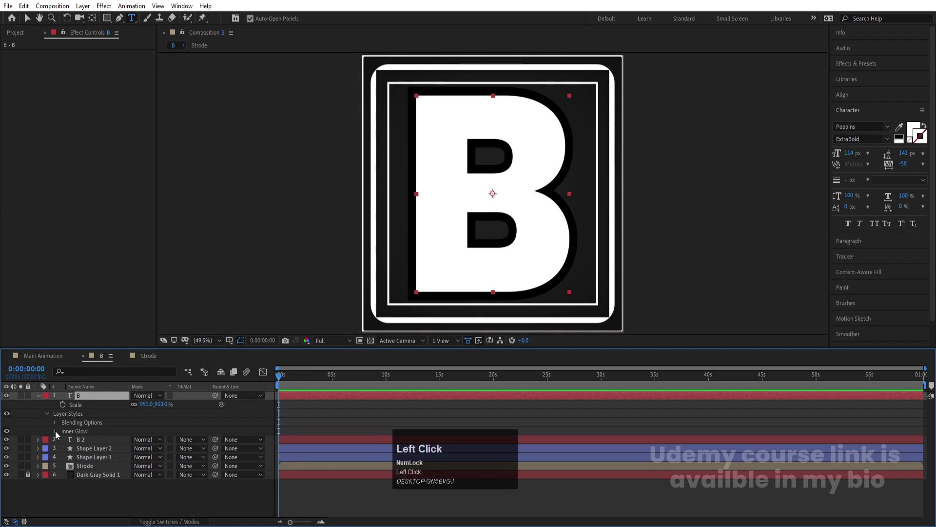
{"action": "key", "text": "ctrl+z"}
{"action": "right_click", "coordinate": [106, 399]}
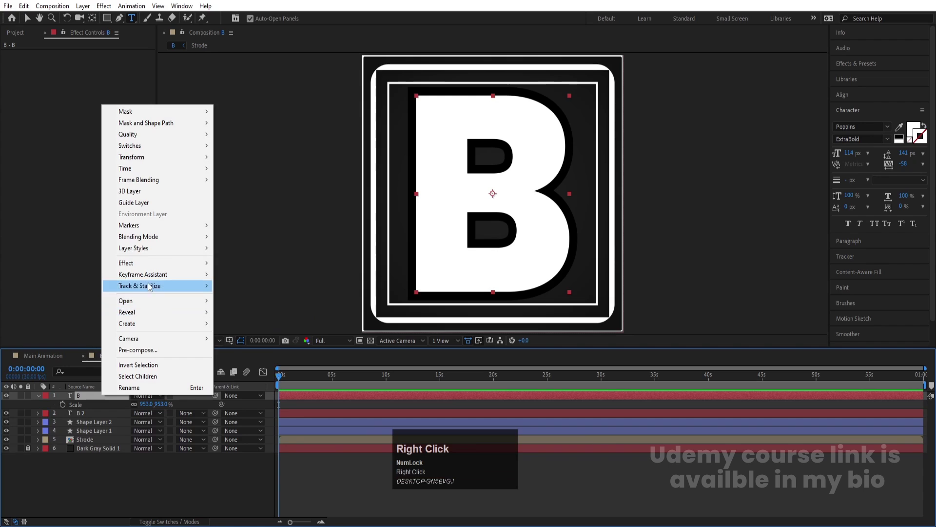
{"action": "left_click", "coordinate": [145, 250]}
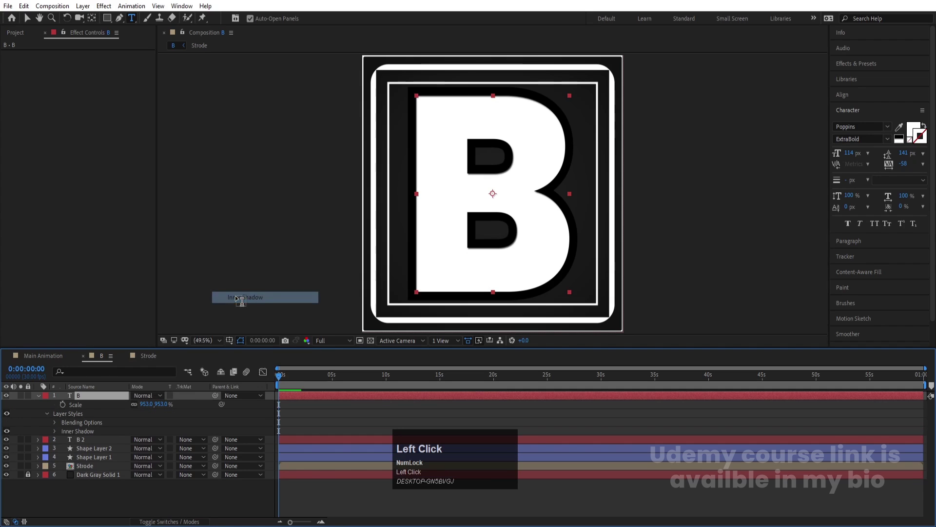
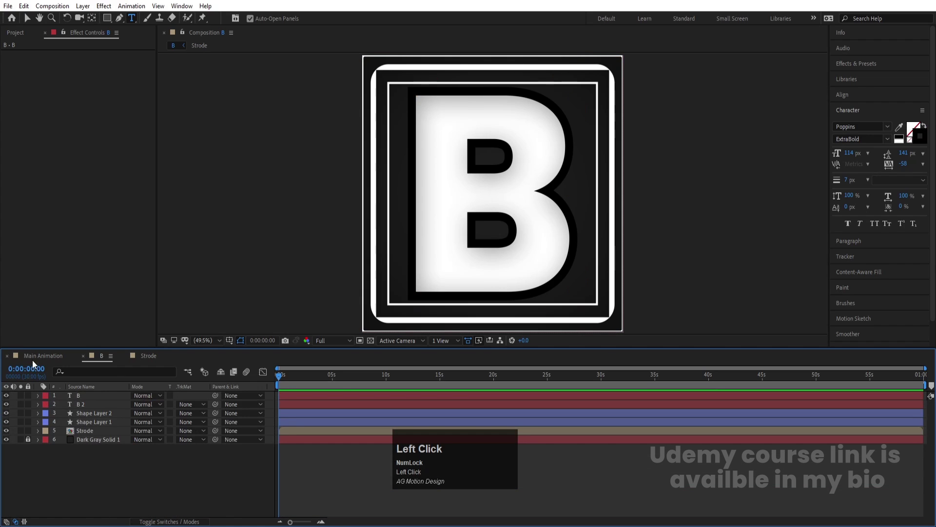
- Place the B comp in Main Animation at 35% scale and apply CC Page Turn to it
{"action": "left_click", "coordinate": [39, 356]}
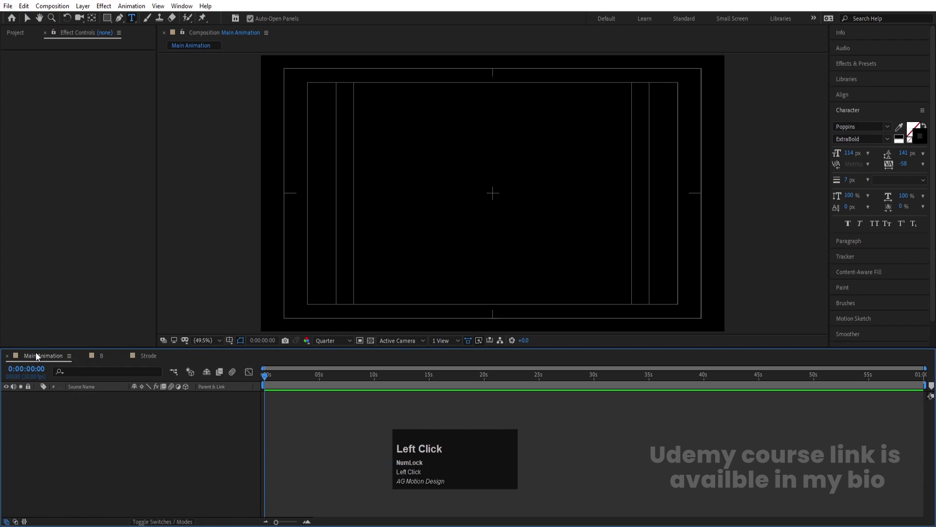
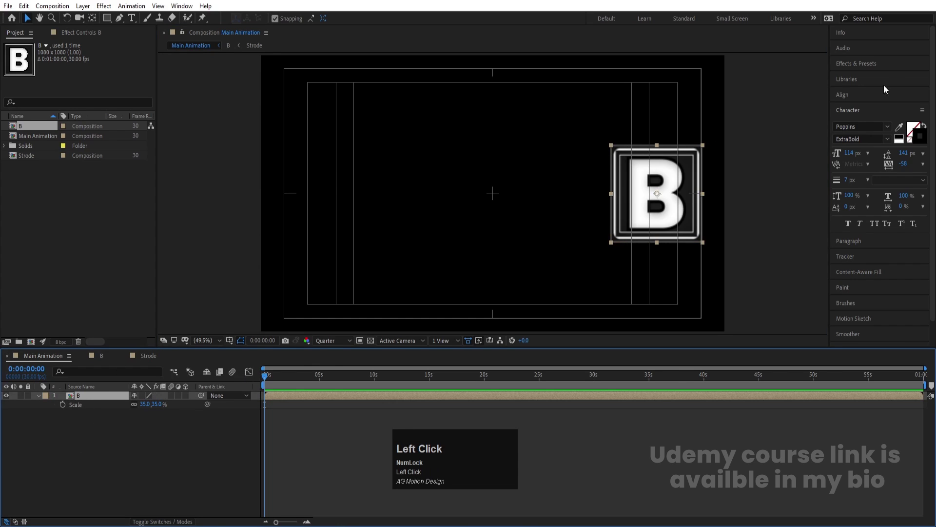
{"action": "key", "text": "ctrl+a"}
{"action": "type", "text": "page"}
{"action": "left_click_drag", "start_coordinate": [876, 102], "coordinate": [641, 142]}
{"action": "key", "text": "ctrl+z"}
{"action": "left_click_drag", "start_coordinate": [682, 200], "coordinate": [24, 77]}
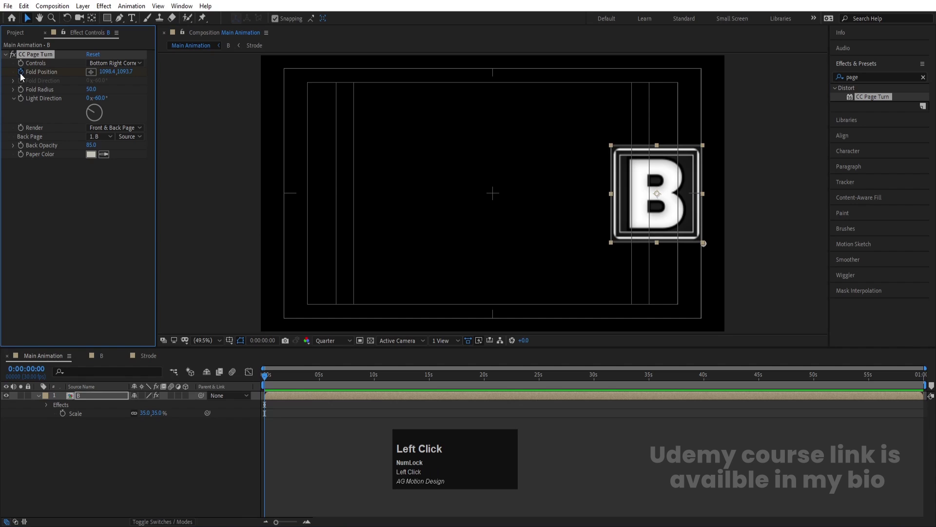
- Keyframe Fold Position so the page corner folds up across the tile, and preview it
{"action": "key", "text": "u"}
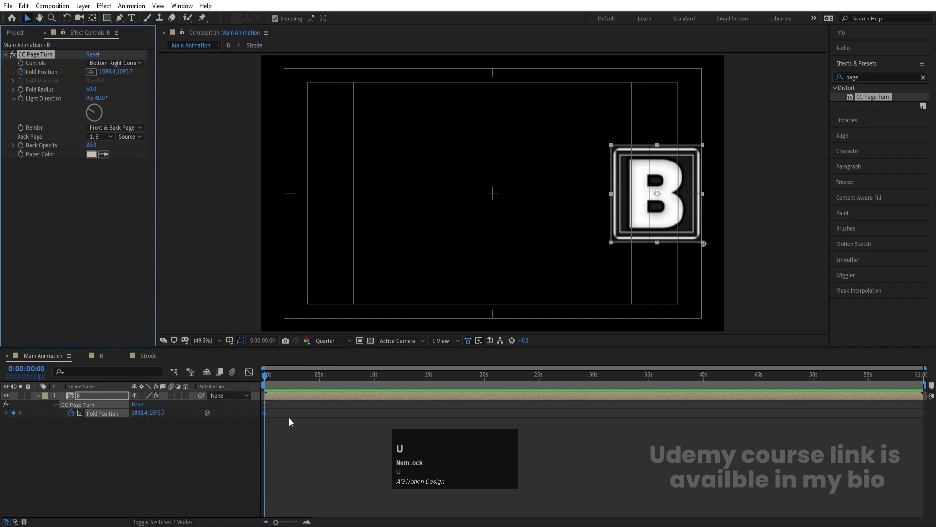
{"action": "type", "text": "u==="}
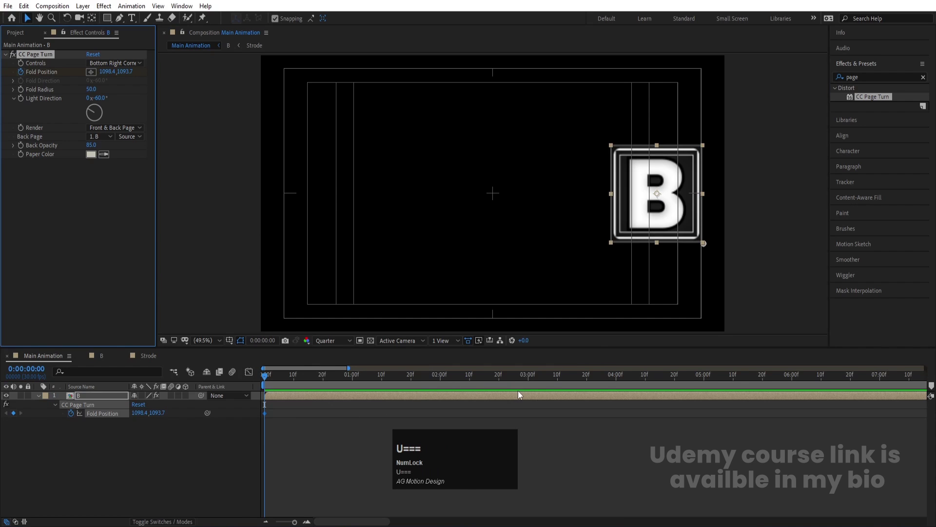
{"action": "left_click_drag", "start_coordinate": [533, 382], "coordinate": [579, 103]}
{"action": "scroll", "scroll_direction": "down", "scroll_amount": 3}
{"action": "left_click_drag", "start_coordinate": [514, 99], "coordinate": [303, 388]}
{"action": "key", "text": "space"}
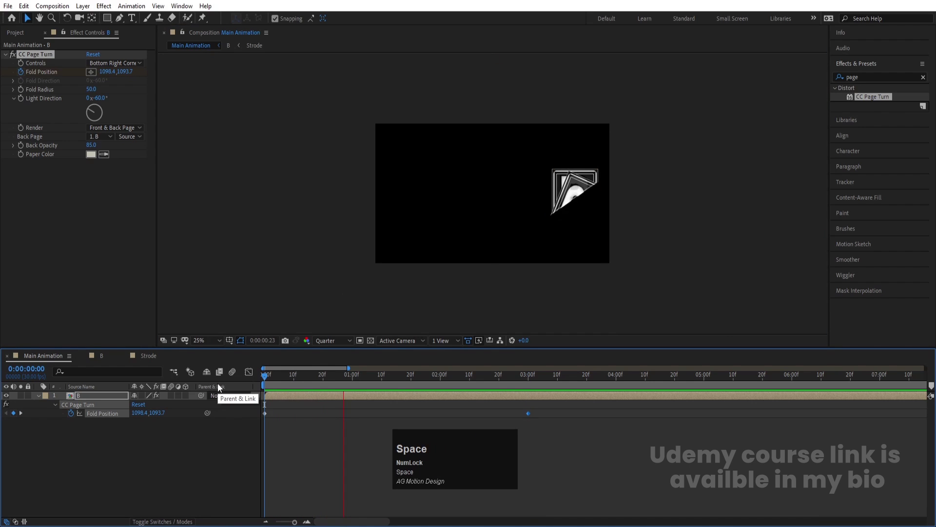
{"action": "left_click", "coordinate": [214, 342]}
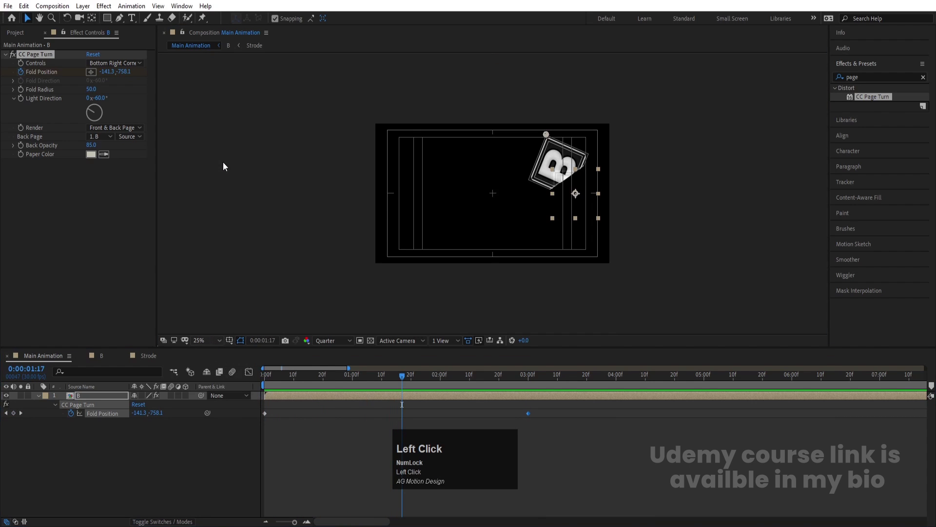
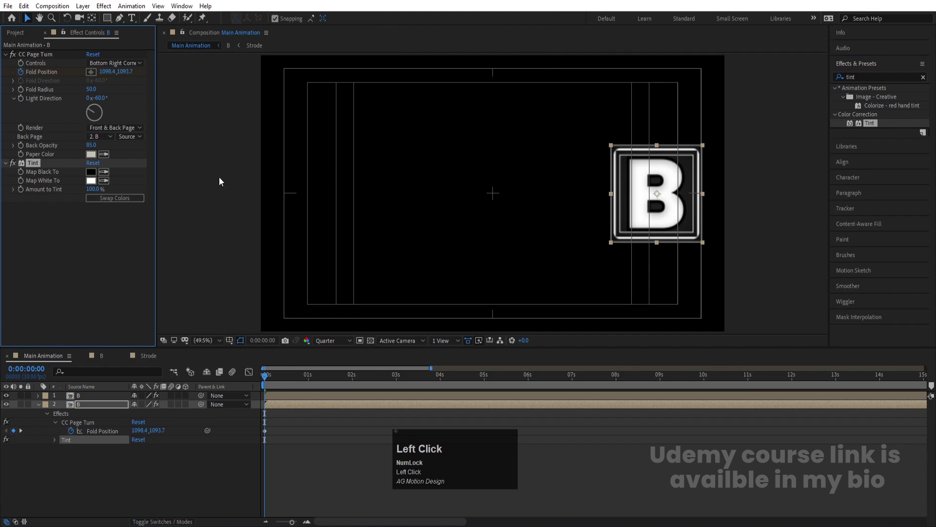
- Swap the Tint colours so the duplicate's turned page shows inverted black and white, and preview
{"action": "key", "text": "space"}
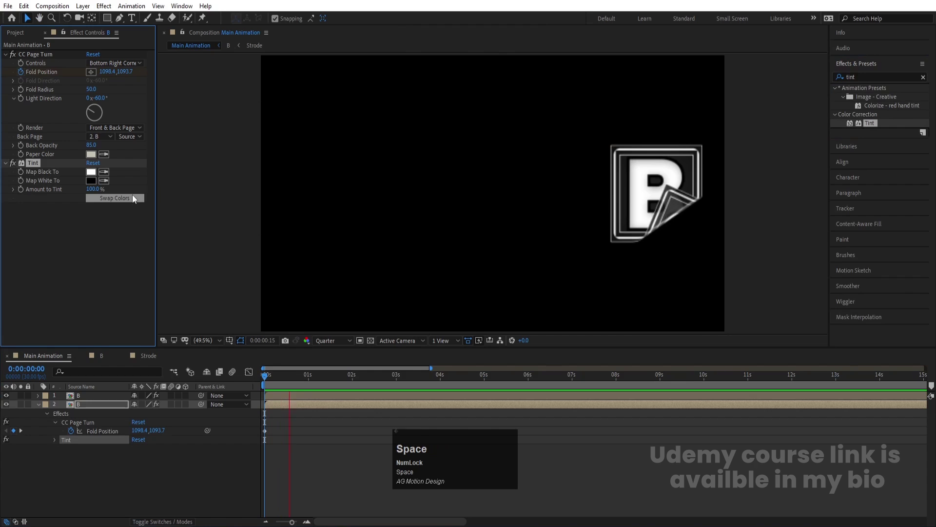
{"action": "left_click_drag", "start_coordinate": [284, 377], "coordinate": [9, 399]}
{"action": "key", "text": "space"}
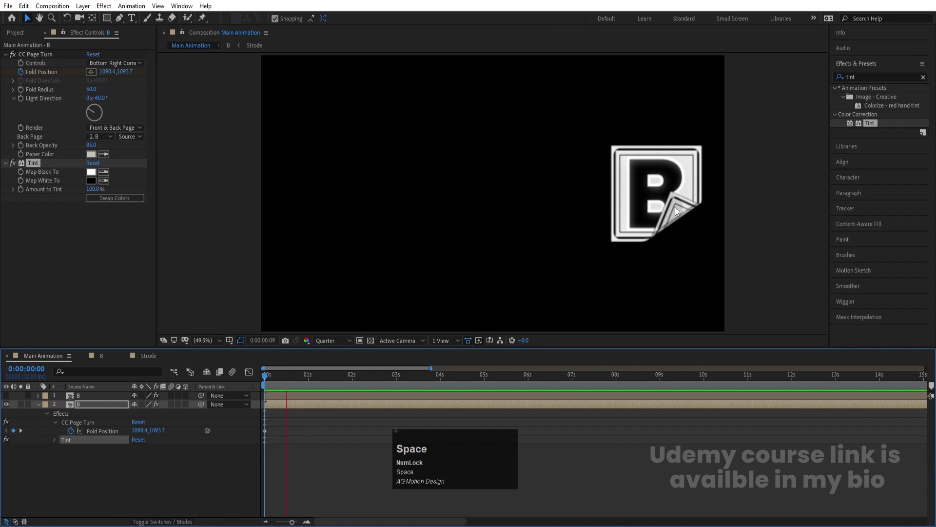
{"action": "left_click_drag", "start_coordinate": [292, 380], "coordinate": [8, 400]}
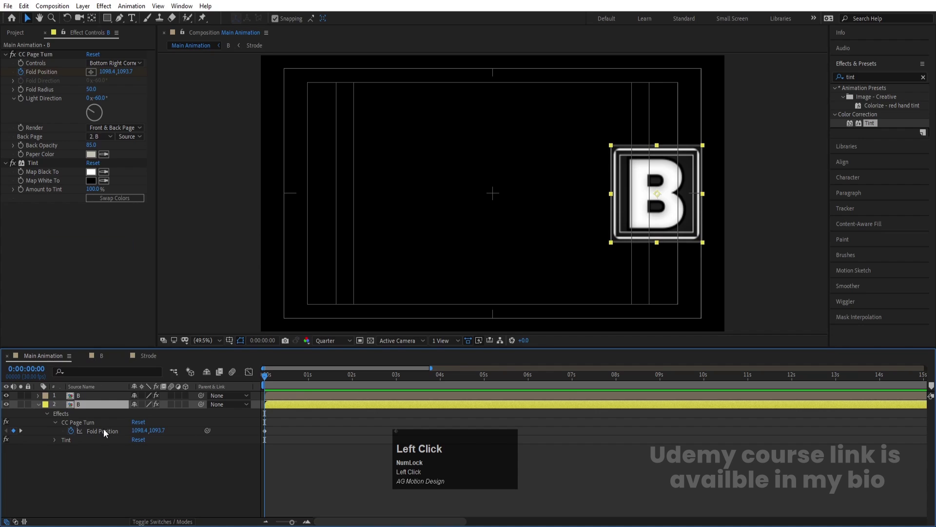
- Offset the duplicate tile's Fold Position keyframes later so the page turns are staggered, and preview
{"action": "key", "text": "u"}
{"action": "left_click_drag", "start_coordinate": [557, 465], "coordinate": [335, 383]}
{"action": "left_click", "coordinate": [304, 447]}
{"action": "key", "text": "="}
{"action": "left_click", "coordinate": [336, 383]}
{"action": "key", "text": "="}
{"action": "left_click", "coordinate": [323, 444]}
{"action": "key", "text": "-"}
{"action": "key", "text": "-"}
{"action": "key", "text": "space"}
{"action": "left_click", "coordinate": [310, 380]}
{"action": "key", "text": "space"}
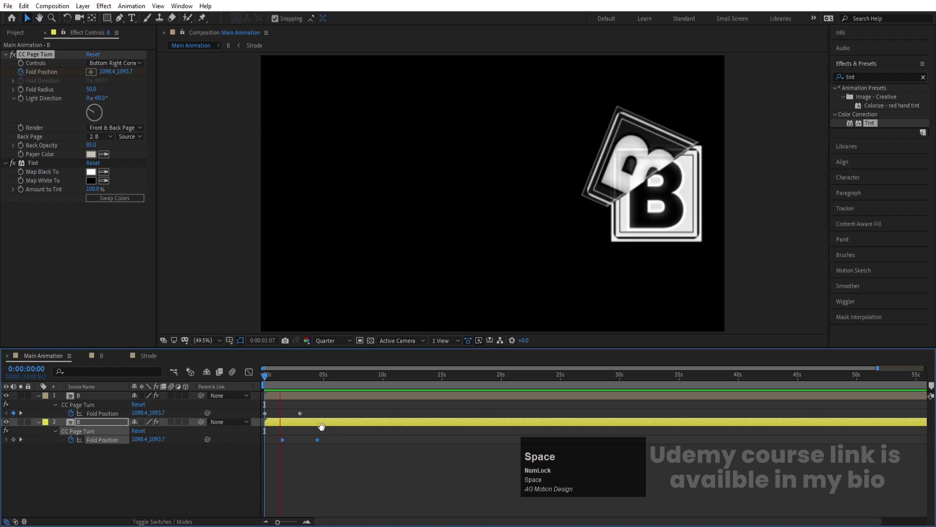
- Easy-ease the fold keyframes and preview the staggered page turns
{"action": "left_click", "coordinate": [390, 468]}
{"action": "key", "text": "F9"}
{"action": "left_click", "coordinate": [279, 378]}
{"action": "key", "text": "space"}
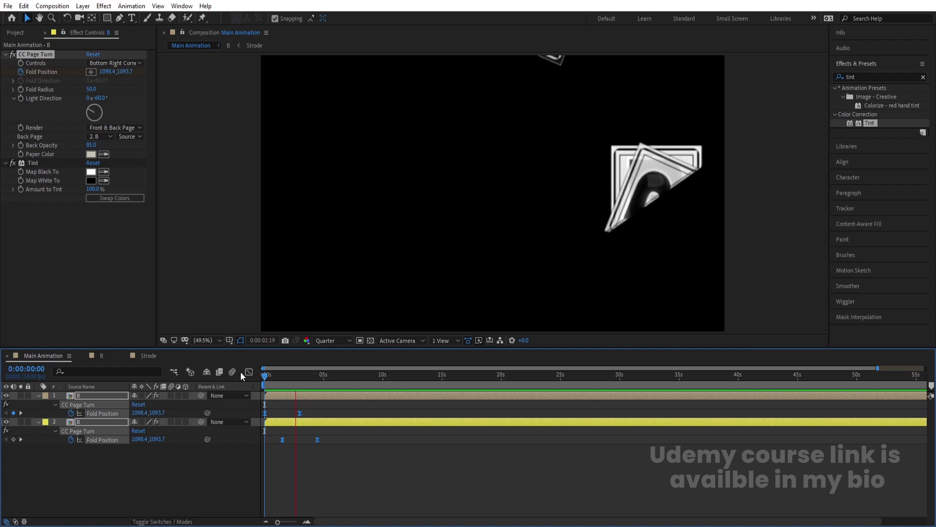
{"action": "key", "text": "space"}
- Duplicate the tile layer as a third B copy and reveal its CC Page Turn fold keyframes
{"action": "left_click", "coordinate": [339, 463]}
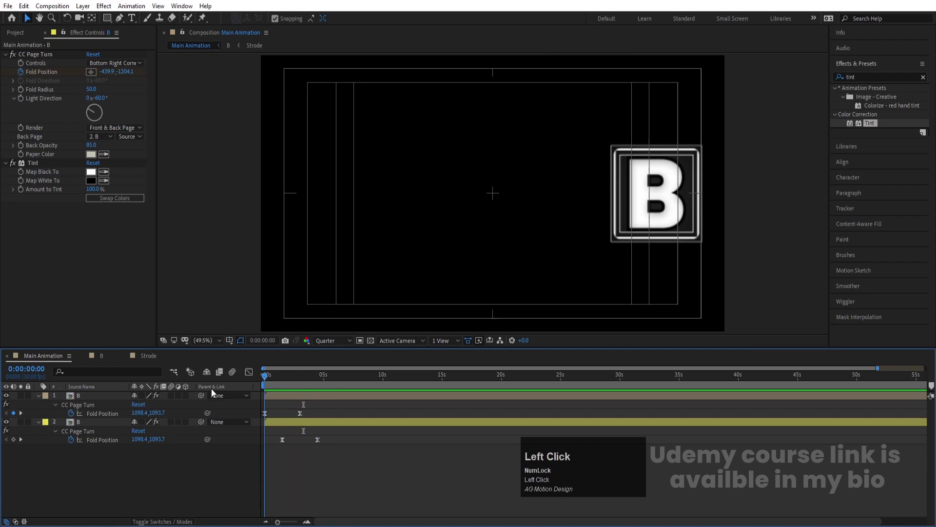
{"action": "key", "text": "ctrl+d"}
{"action": "left_click", "coordinate": [107, 466]}
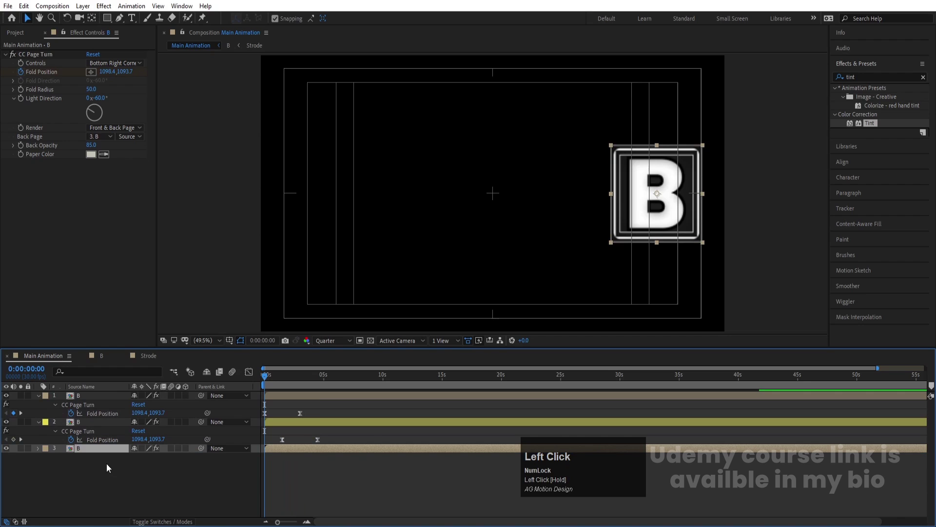
{"action": "key", "text": "u"}
{"action": "left_click", "coordinate": [348, 486]}
{"action": "key", "text": "="}
{"action": "key", "text": "="}
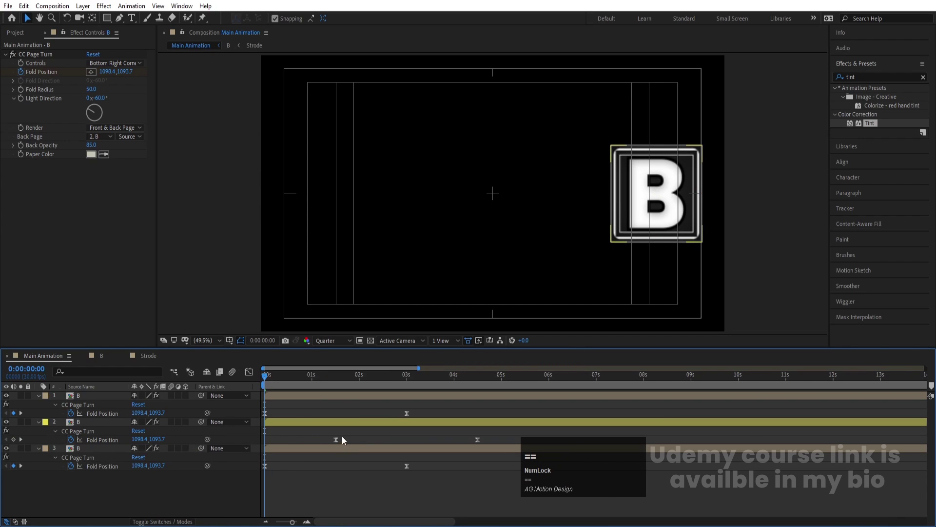
- Duplicate a B tile layer twice and shift each copy's CC Page Turn fold keyframes later in time
{"action": "left_click", "coordinate": [394, 379]}
{"action": "key", "text": "k"}
{"action": "left_click_drag", "start_coordinate": [429, 463], "coordinate": [95, 428]}
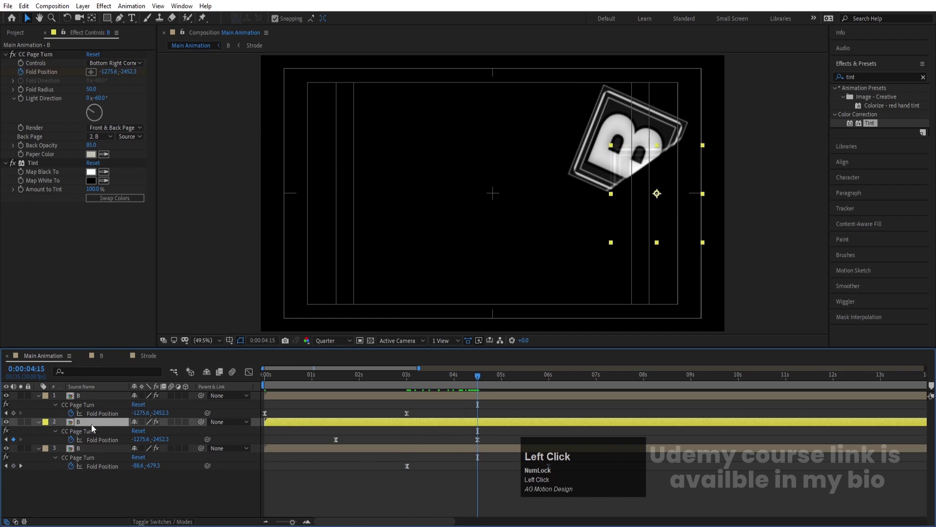
{"action": "key", "text": "ctrl+d"}
{"action": "left_click_drag", "start_coordinate": [95, 429], "coordinate": [353, 459]}
{"action": "key", "text": "u"}
{"action": "scroll", "scroll_direction": "down", "scroll_amount": 3}
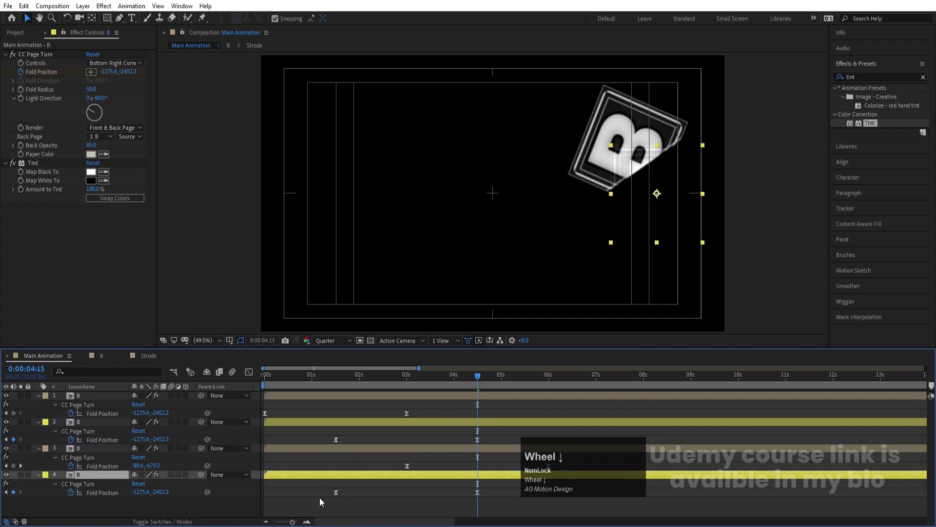
{"action": "left_click_drag", "start_coordinate": [324, 498], "coordinate": [578, 460]}
{"action": "type", "text": "--u"}
- Duplicate further tile layers, reveal their fold keyframes and offset them so one tile peels over another
{"action": "left_click", "coordinate": [309, 444]}
{"action": "key", "text": "u"}
{"action": "left_click", "coordinate": [154, 463]}
{"action": "key", "text": "ctrl+d"}
{"action": "left_click_drag", "start_coordinate": [85, 451], "coordinate": [428, 489]}
{"action": "key", "text": "u"}
{"action": "left_click", "coordinate": [499, 452]}
{"action": "key", "text": "u"}
- Scrub through the stacked tile flip to check the staggered page turns, ending early in the animation
{"action": "scroll", "scroll_direction": "down", "scroll_amount": 3}
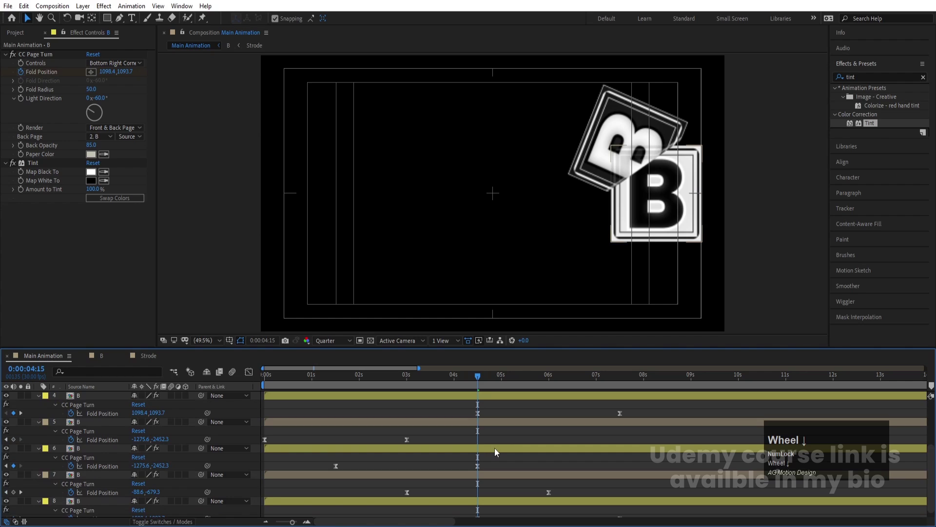
{"action": "scroll", "scroll_direction": "up", "scroll_amount": 3}
{"action": "left_click_drag", "start_coordinate": [484, 380], "coordinate": [610, 493]}
{"action": "scroll", "scroll_direction": "down", "scroll_amount": 3}
{"action": "scroll", "scroll_direction": "up", "scroll_amount": 3}
{"action": "scroll", "scroll_direction": "down", "scroll_amount": 3}
{"action": "left_click_drag", "start_coordinate": [84, 501], "coordinate": [553, 466]}
{"action": "scroll", "scroll_direction": "up", "scroll_amount": 3}
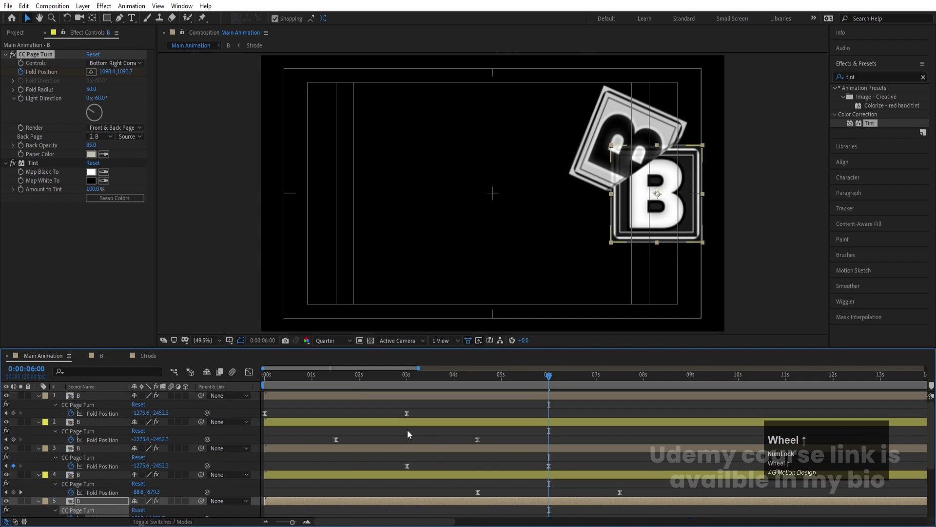
{"action": "left_click_drag", "start_coordinate": [348, 387], "coordinate": [344, 421]}
- Trim the composition to a roughly three-second work area from 1:15 and bring up Composition Settings
{"action": "key", "text": "b"}
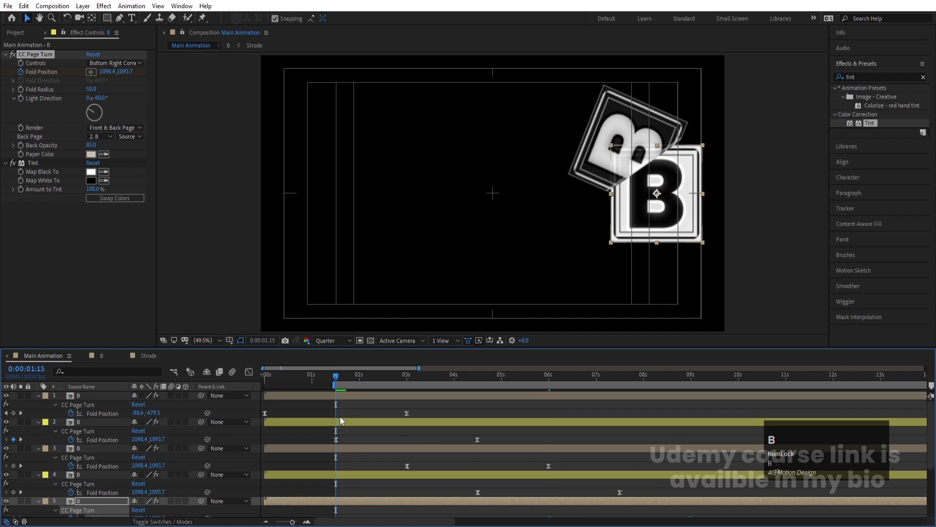
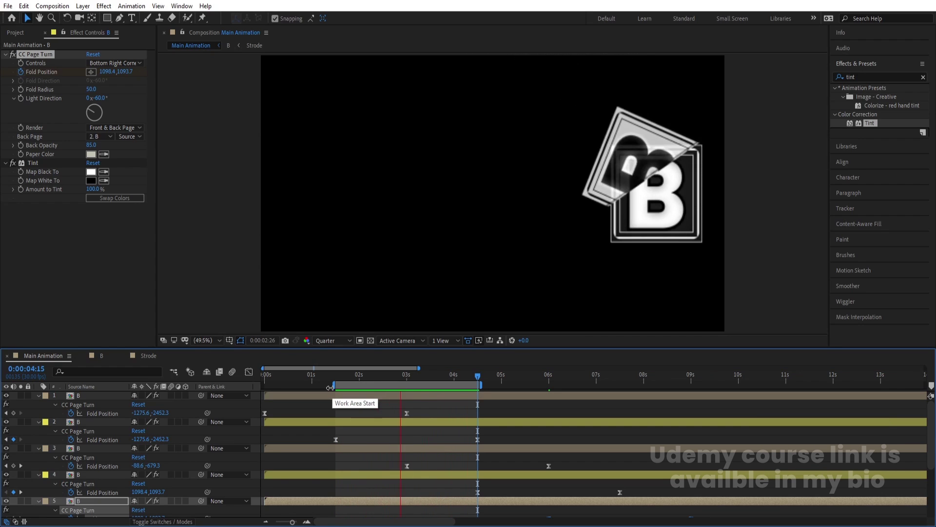
{"action": "key", "text": "space"}
{"action": "right_click", "coordinate": [354, 389]}
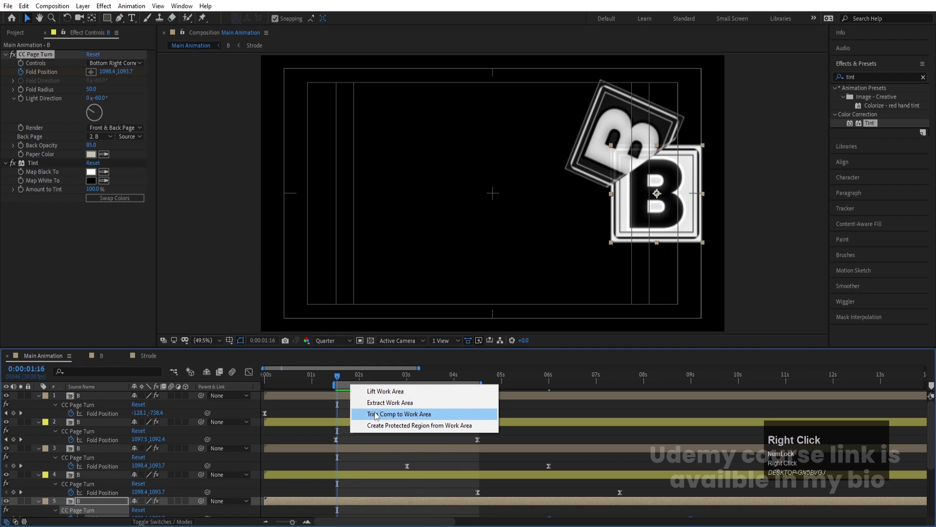
{"action": "left_click", "coordinate": [379, 416]}
{"action": "key", "text": "space"}
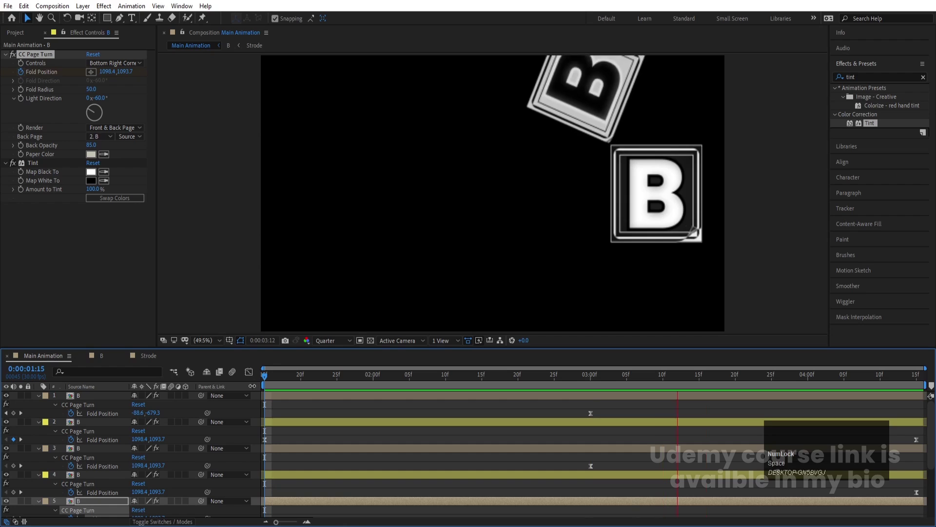
{"action": "key", "text": "space"}
{"action": "key", "text": "ctrl+k"}
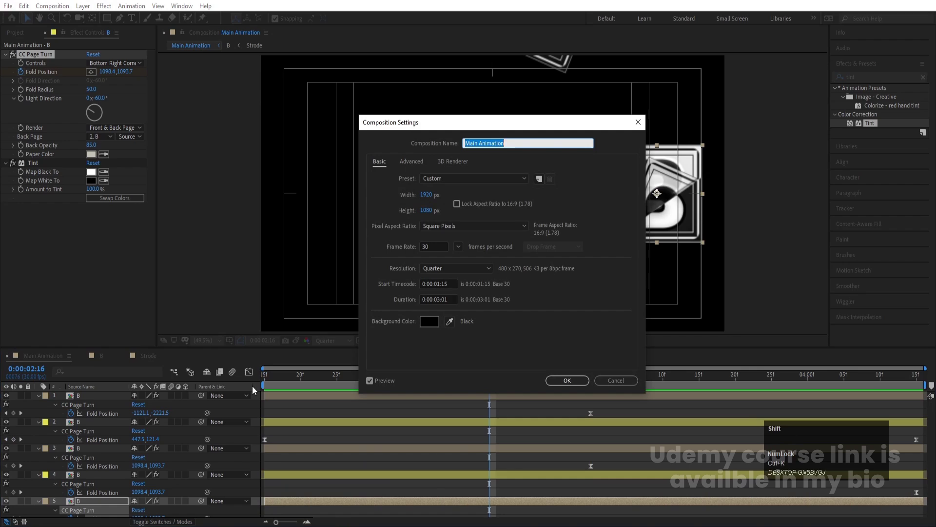
- Rename the trimmed tile composition to 'Main B'
{"action": "type", "text": "n"}
{"action": "key", "text": "space"}
{"action": "key", "text": "shift+b"}
{"action": "key", "text": "Return"}
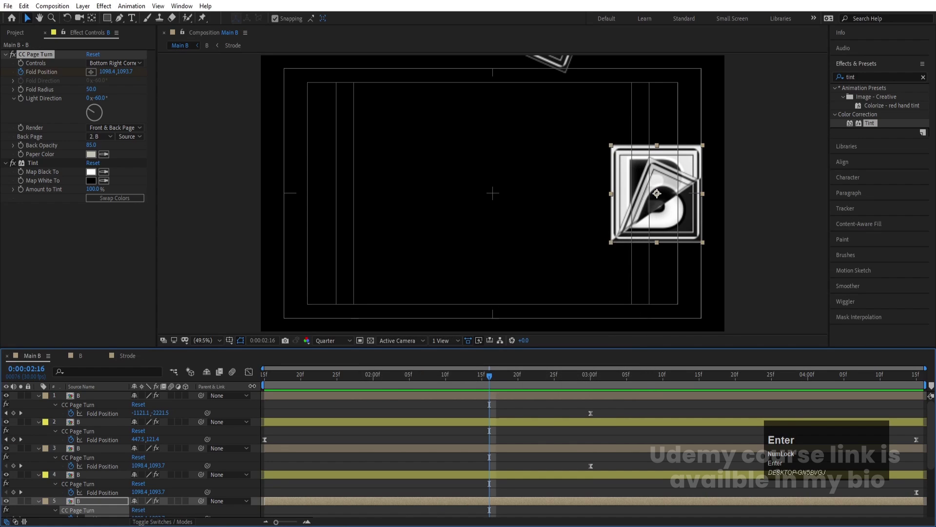
{"action": "key", "text": "ctrl+Return"}
- Create a new empty composition named 'Main Animation'
{"action": "key", "text": "ctrl+n"}
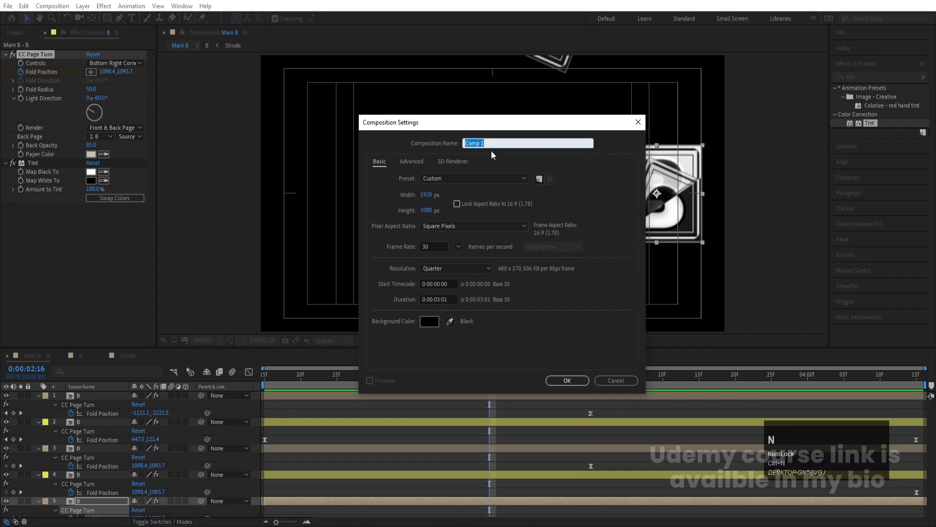
{"action": "type", "text": "ain"}
{"action": "key", "text": "space"}
{"action": "type", "text": "nimation"}
{"action": "key", "text": "Return"}
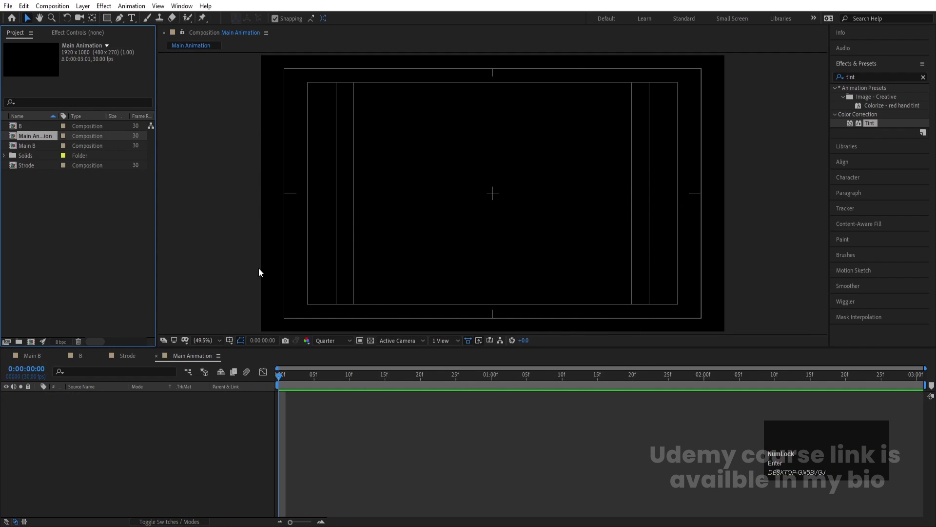
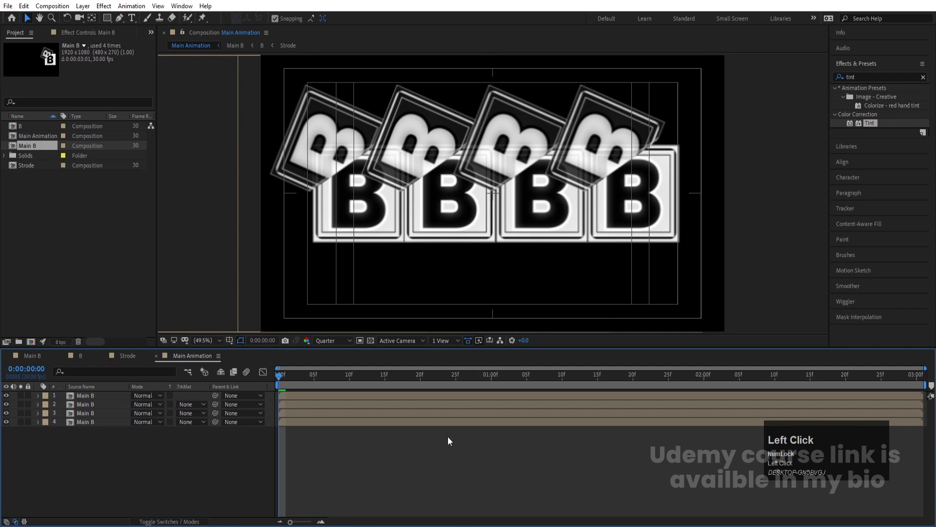
- Undo to remove the extra Main B tile layers from Main Animation
{"action": "key", "text": "ctrl+z"}
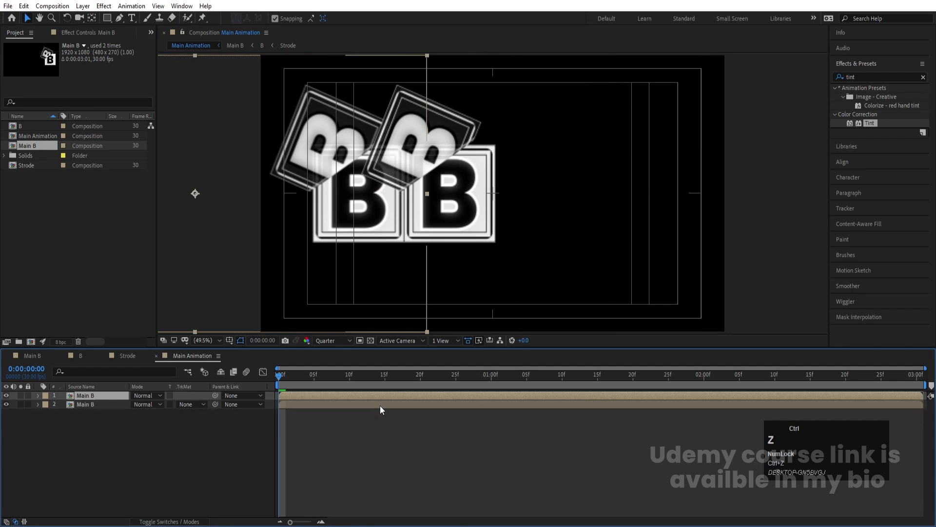
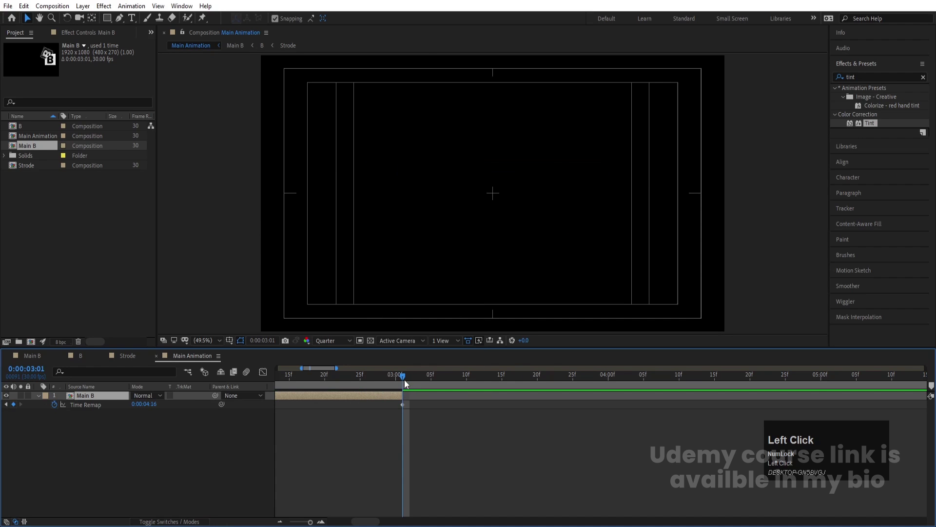
- Give Main B's Time Remap a loopOut() expression and preview the looping flip
{"action": "left_click_drag", "start_coordinate": [403, 384], "coordinate": [16, 409]}
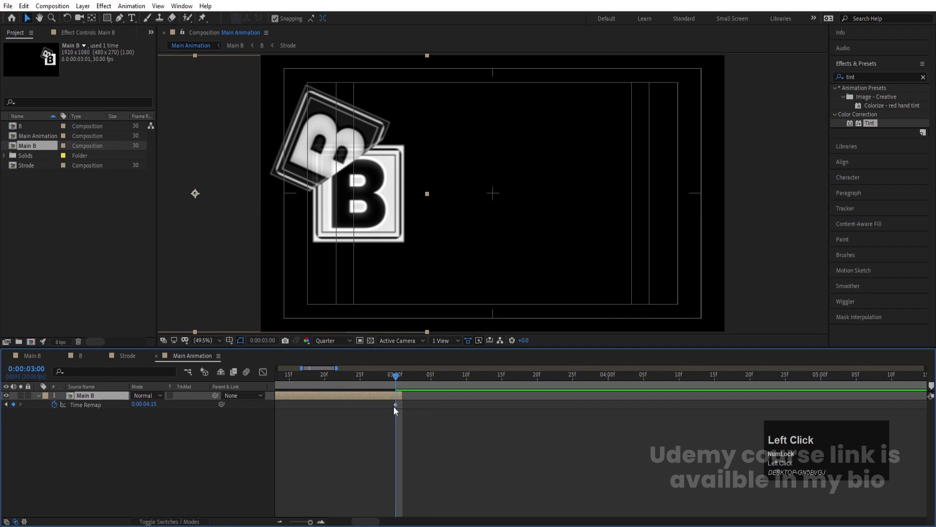
{"action": "type", "text": "loop"}
{"action": "key", "text": "Down"}
{"action": "key", "text": "Return"}
{"action": "left_click", "coordinate": [387, 473]}
{"action": "type", "text": "----"}
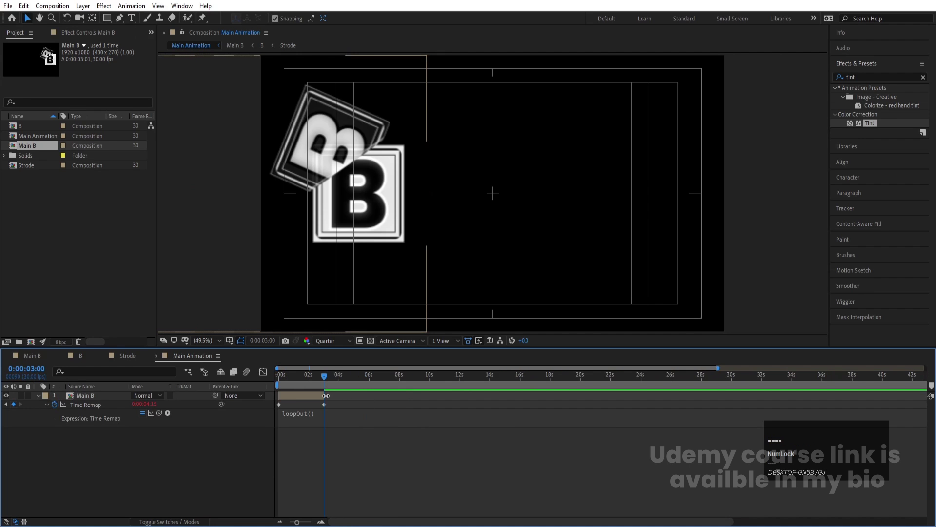
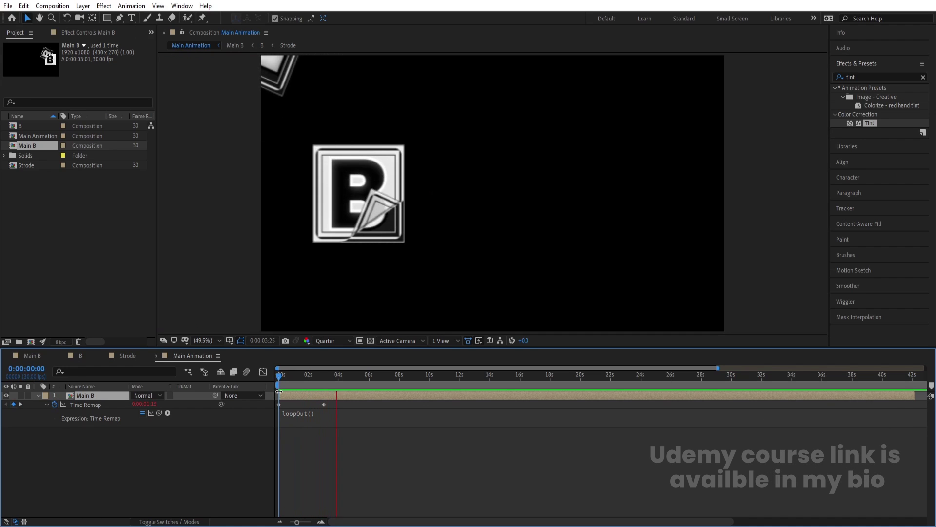
{"action": "key", "text": "space"}
{"action": "left_click", "coordinate": [337, 451]}
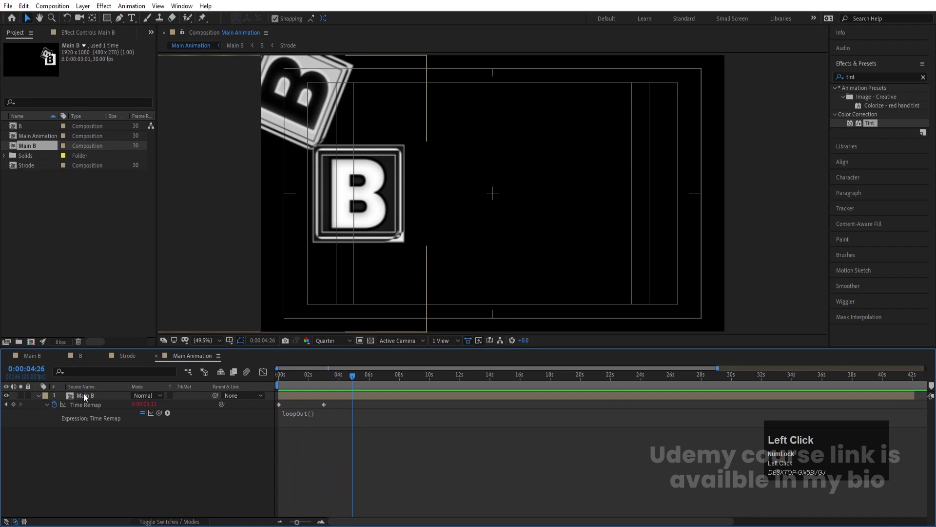
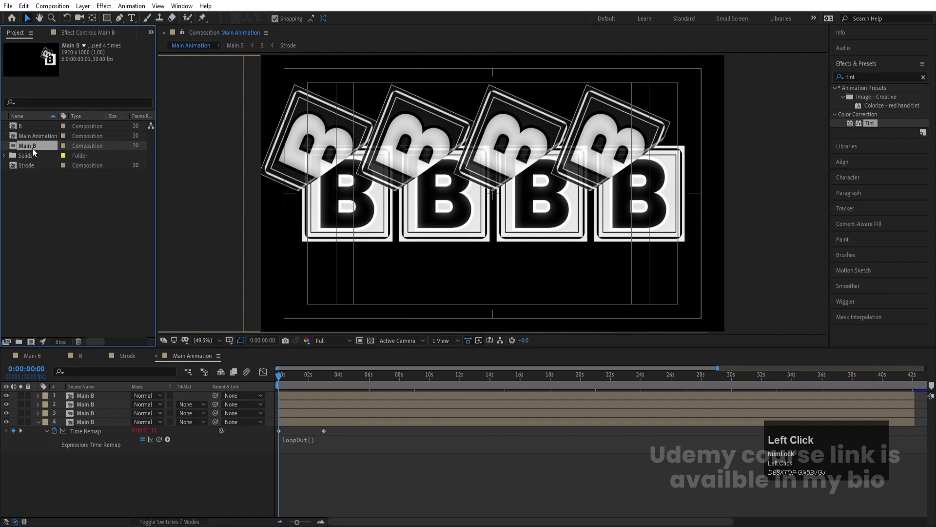
- Duplicate the Main B composition in the Project panel and rename the copy
{"action": "key", "text": "ctrl+d"}
{"action": "key", "text": "Return"}
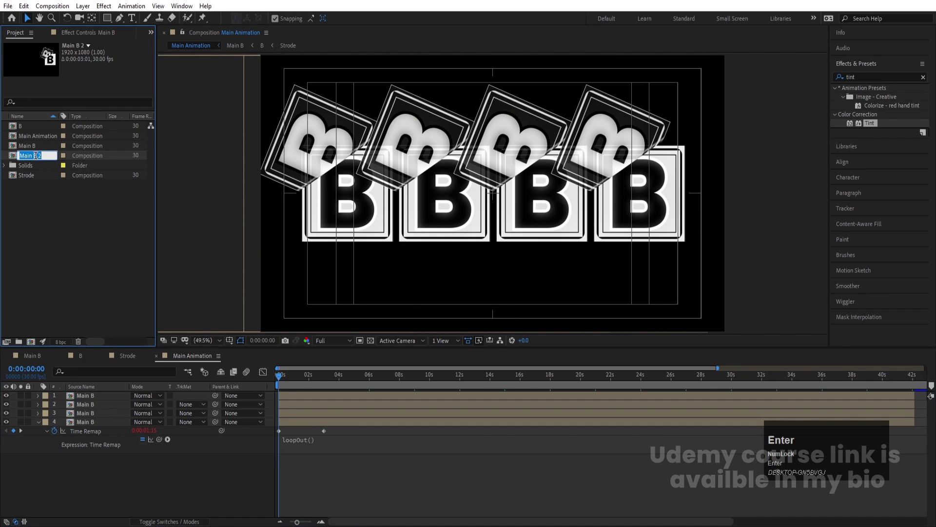
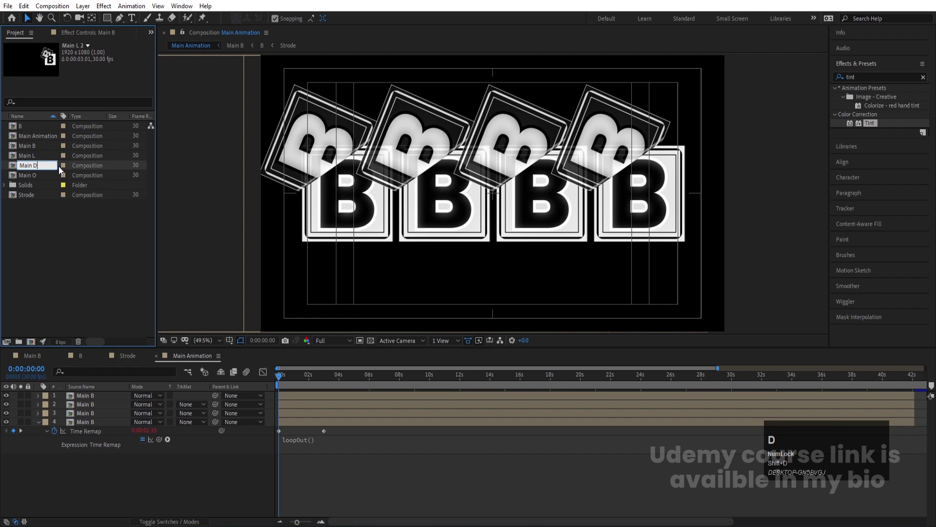
{"action": "key", "text": "Return"}
- Duplicate the B letter composition three times as O, L and D, then select O
{"action": "left_click", "coordinate": [33, 132]}
{"action": "key", "text": "ctrl+d"}
{"action": "key", "text": "Return"}
{"action": "key", "text": "shift+o"}
{"action": "key", "text": "Return"}
{"action": "left_click", "coordinate": [29, 188]}
{"action": "key", "text": "ctrl+d"}
{"action": "key", "text": "Return"}
{"action": "key", "text": "shift+l"}
{"action": "key", "text": "Return"}
{"action": "left_click", "coordinate": [40, 138]}
{"action": "key", "text": "ctrl+d"}
{"action": "key", "text": "Return"}
{"action": "key", "text": "shift+d"}
{"action": "key", "text": "Return"}
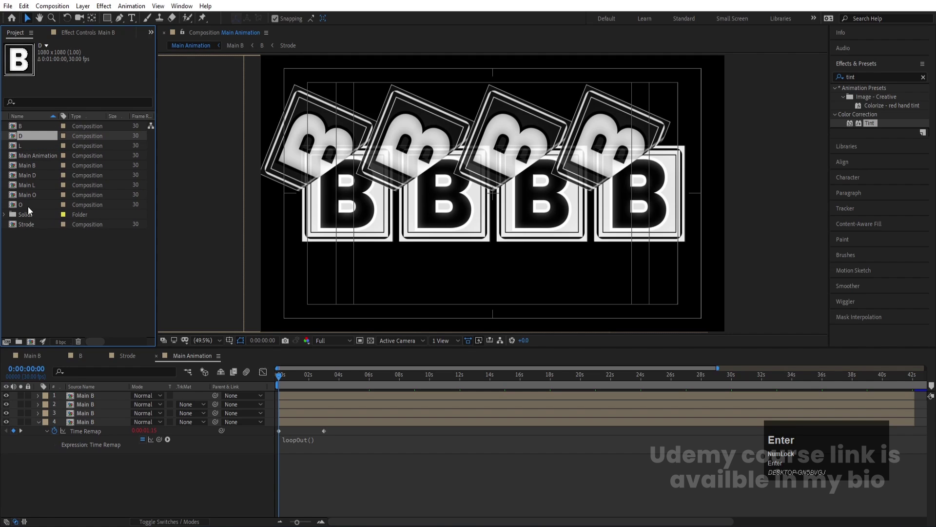
{"action": "left_click", "coordinate": [32, 211]}
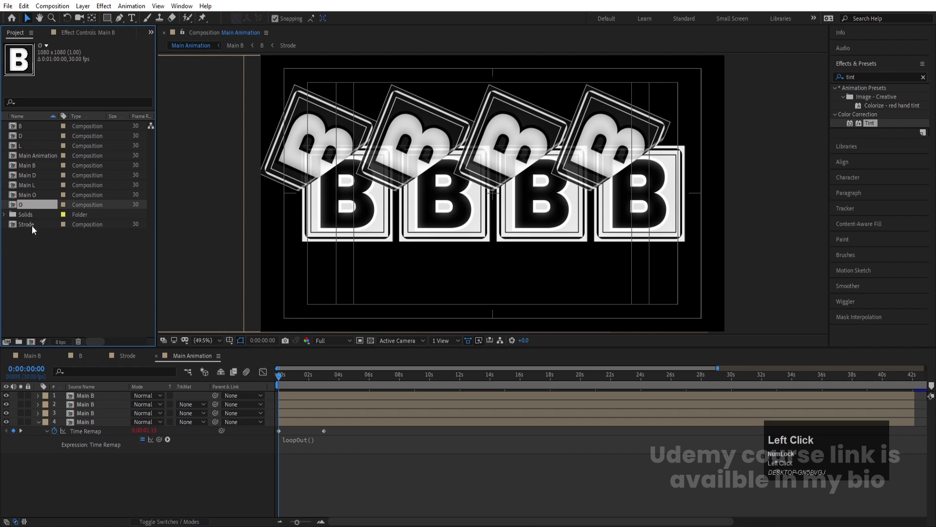
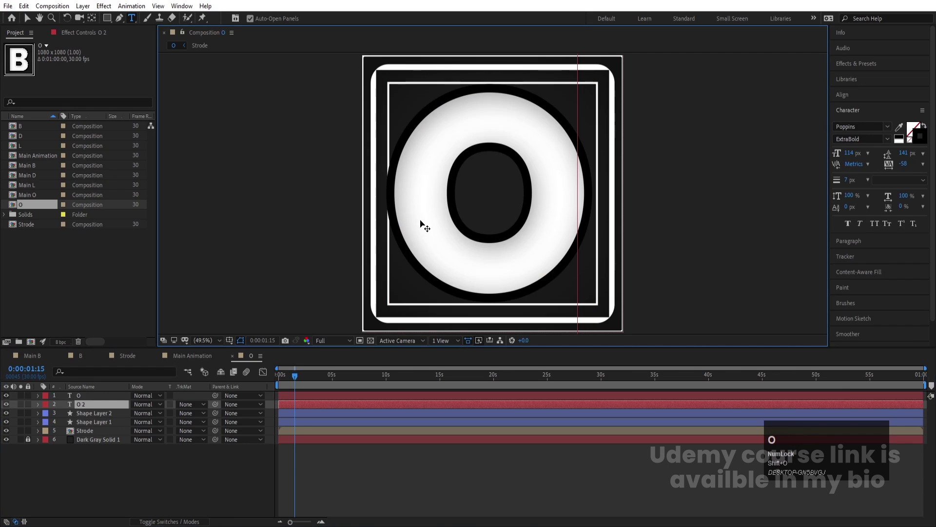
- Nudge the O text layers, then retype the L composition's text layers to L
{"action": "left_click", "coordinate": [76, 484]}
{"action": "left_click", "coordinate": [85, 398]}
{"action": "key", "text": "Right"}
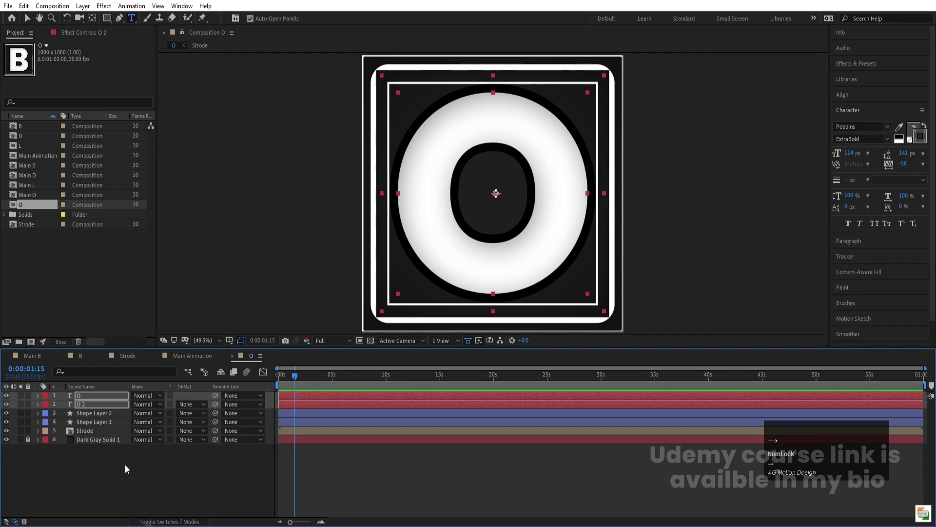
{"action": "left_click", "coordinate": [131, 478]}
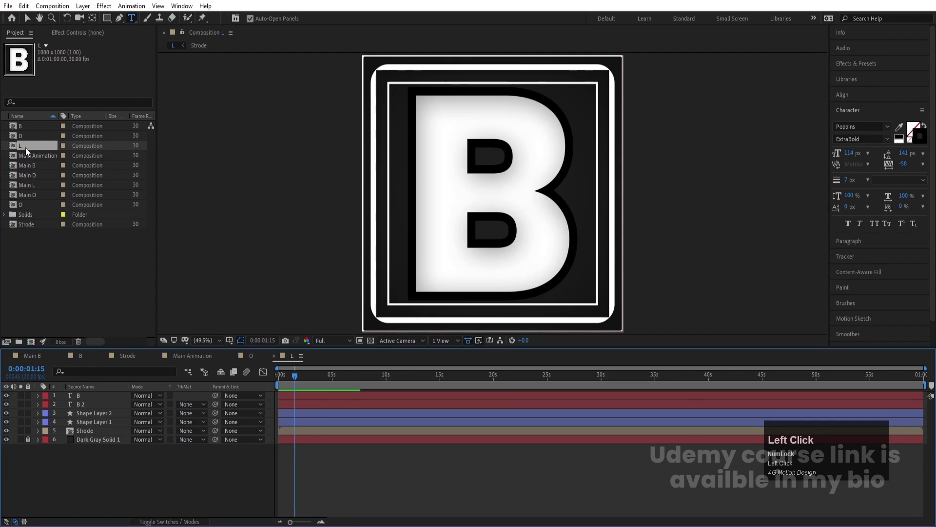
{"action": "key", "text": "ctrl+a"}
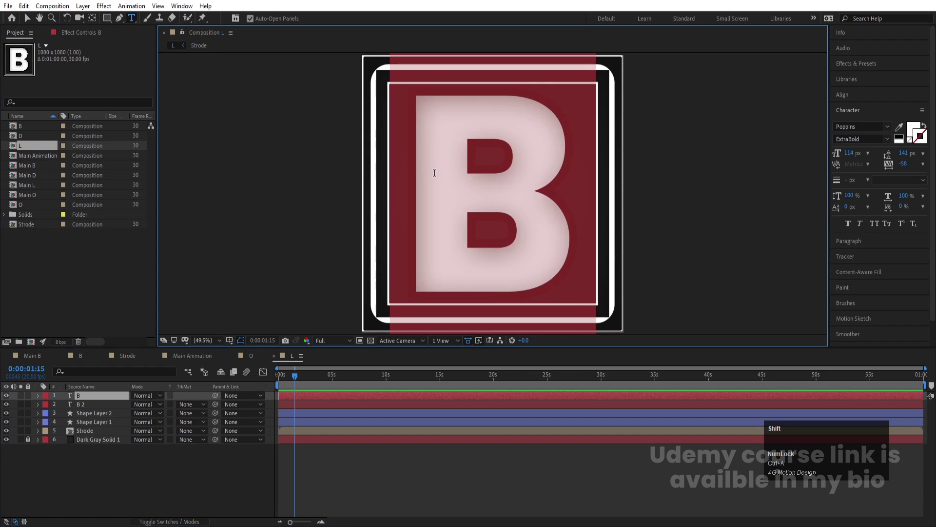
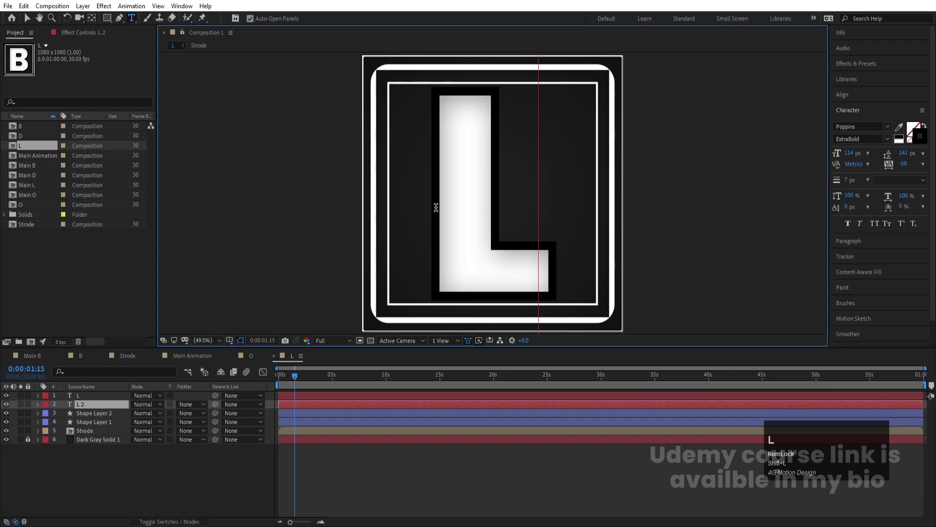
{"action": "left_click", "coordinate": [141, 464]}
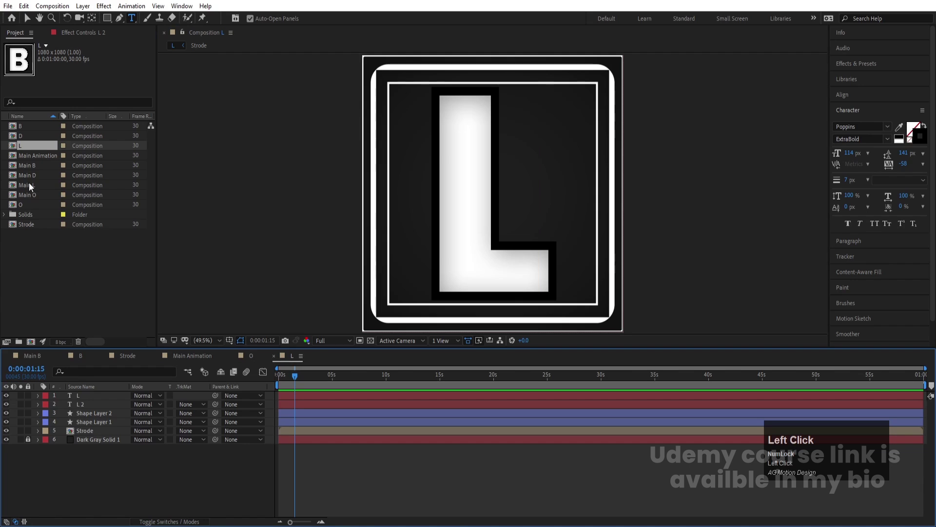
{"action": "key", "text": "-"}
- Retype both text layers in the D composition to D and nudge them into place
{"action": "left_click", "coordinate": [30, 141]}
{"action": "key", "text": "ctrl+a"}
{"action": "key", "text": "shift+d"}
{"action": "left_click", "coordinate": [87, 406]}
{"action": "key", "text": "ctrl+a"}
{"action": "key", "text": "shift+d"}
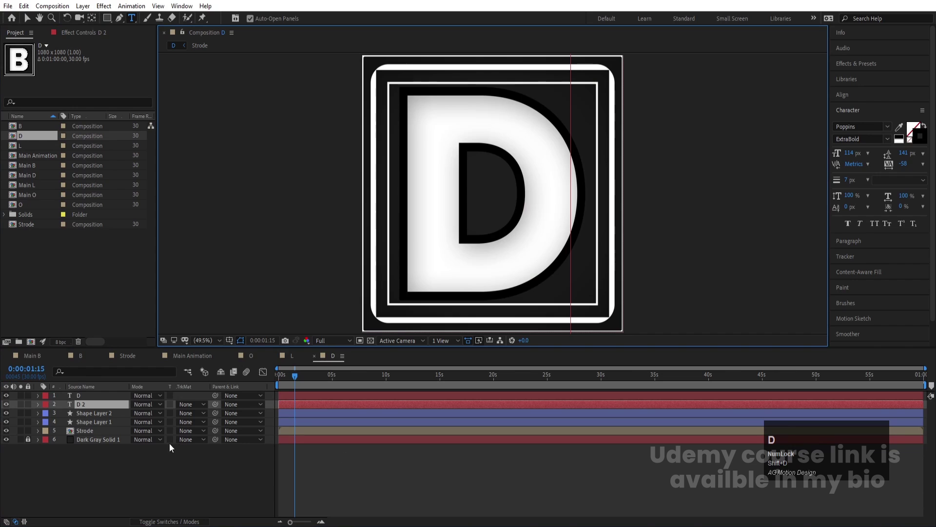
{"action": "left_click", "coordinate": [140, 491]}
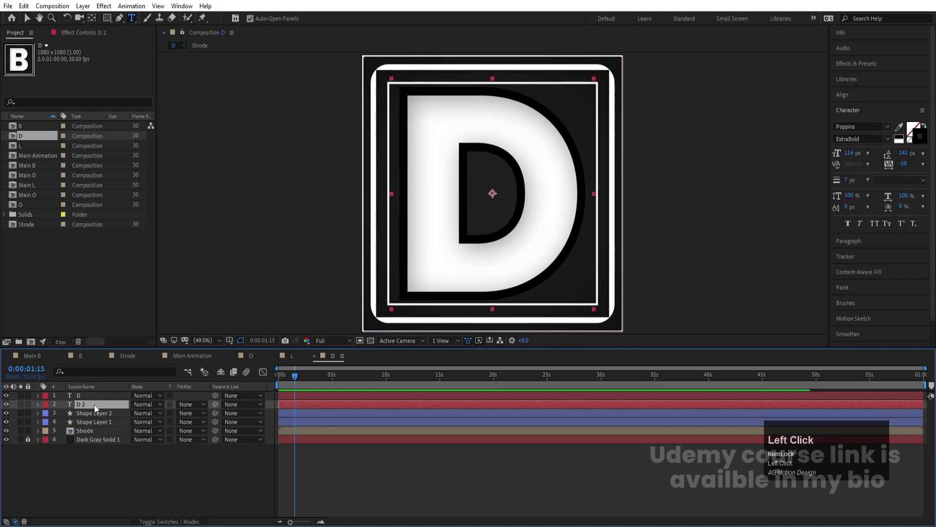
{"action": "left_click", "coordinate": [93, 399]}
{"action": "key", "text": "Right"}
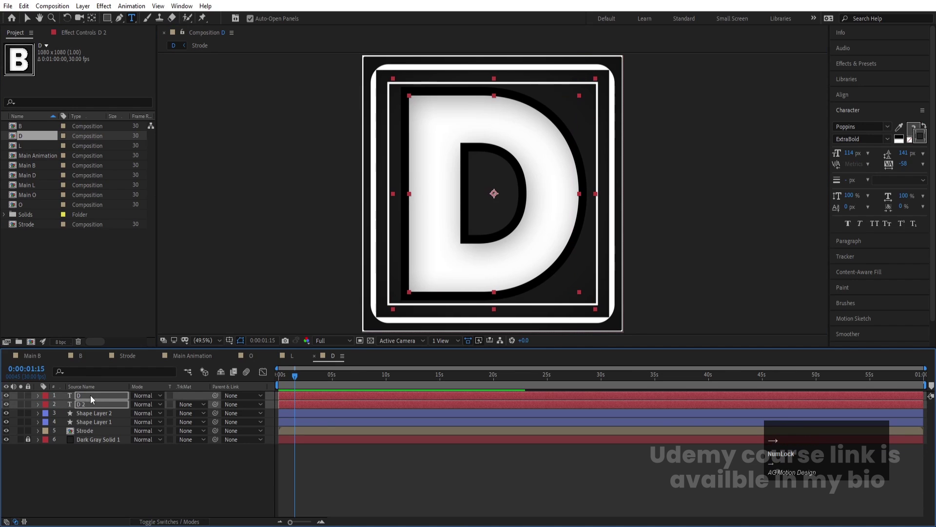
- Swap the third tile for Main O and replace its inner B layers with the O letter
{"action": "left_click", "coordinate": [202, 363]}
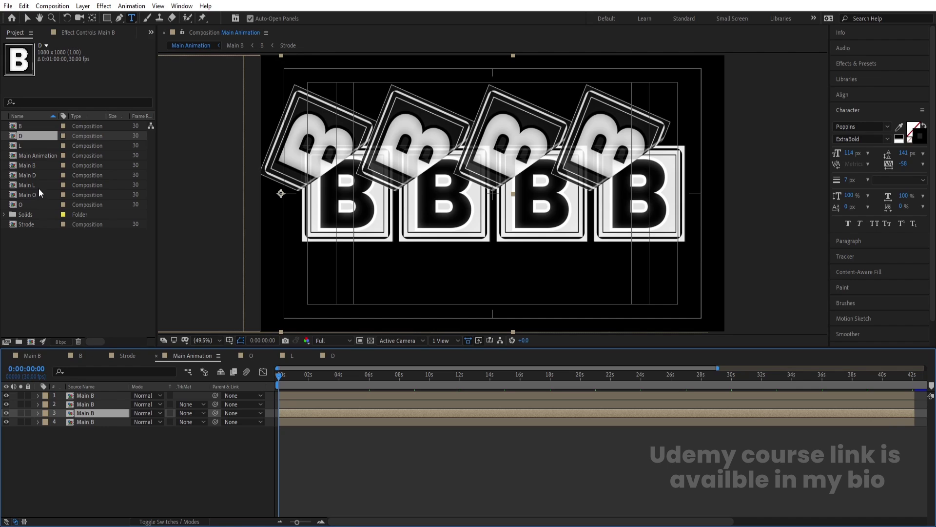
{"action": "left_click", "coordinate": [37, 199]}
{"action": "left_click_drag", "start_coordinate": [34, 198], "coordinate": [107, 417]}
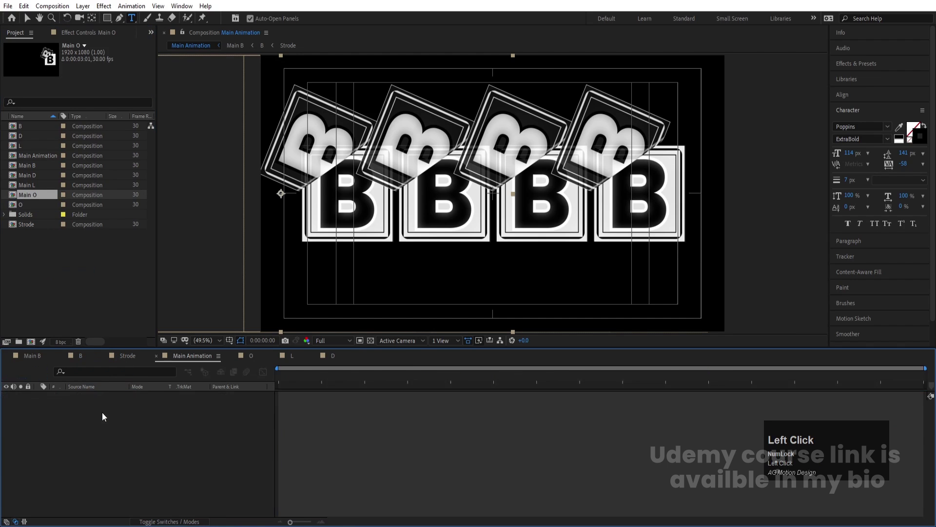
{"action": "key", "text": "u"}
{"action": "left_click_drag", "start_coordinate": [122, 481], "coordinate": [31, 213]}
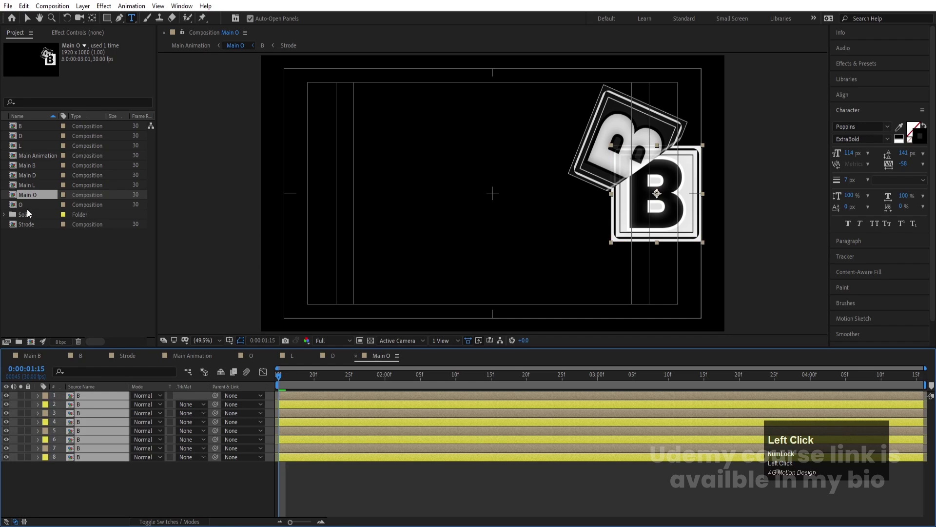
{"action": "left_click_drag", "start_coordinate": [28, 211], "coordinate": [189, 362]}
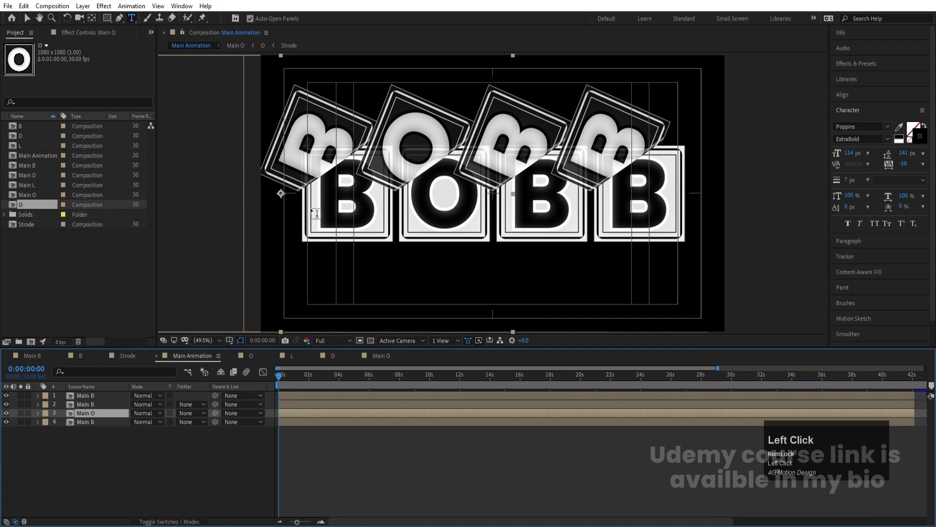
- Swap the second tile for Main L and replace its inner layers with the L letter
{"action": "left_click", "coordinate": [126, 471]}
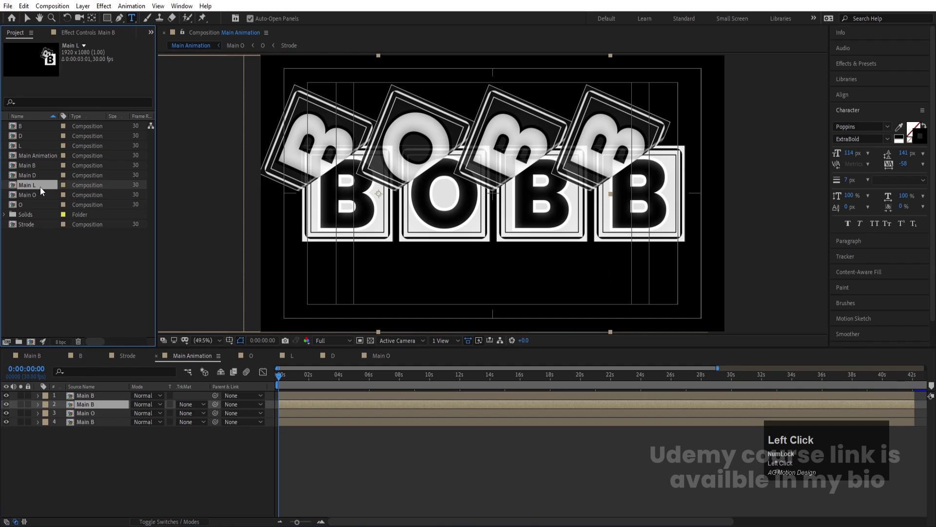
{"action": "left_click_drag", "start_coordinate": [43, 190], "coordinate": [121, 409]}
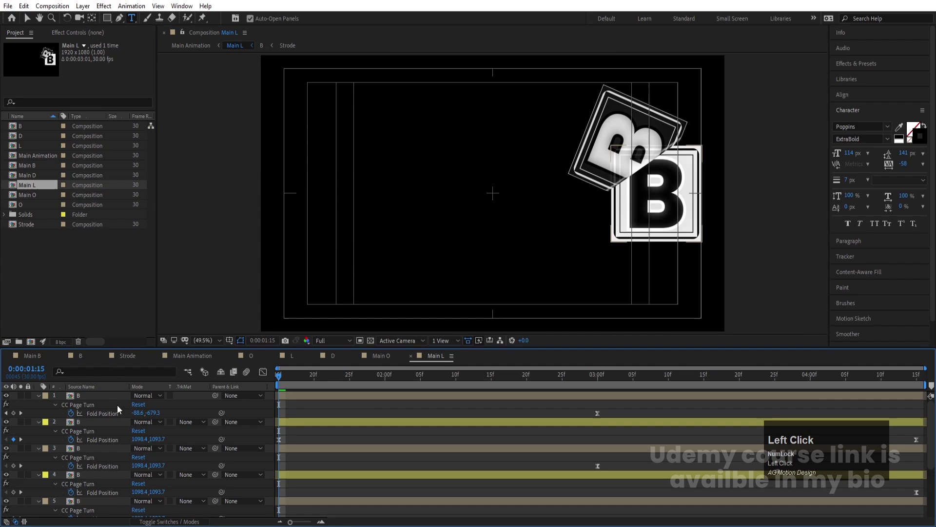
{"action": "key", "text": "ctrl+a"}
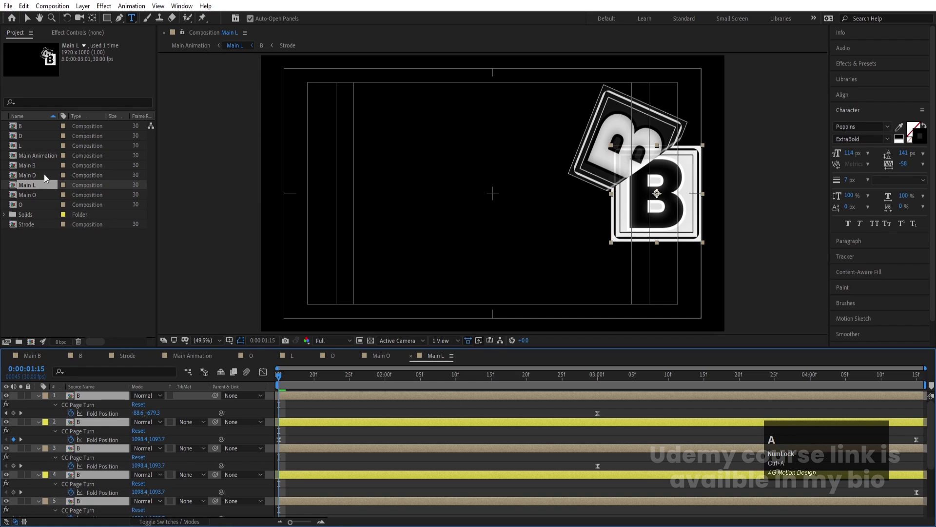
{"action": "left_click", "coordinate": [27, 148]}
{"action": "left_click_drag", "start_coordinate": [28, 148], "coordinate": [196, 355]}
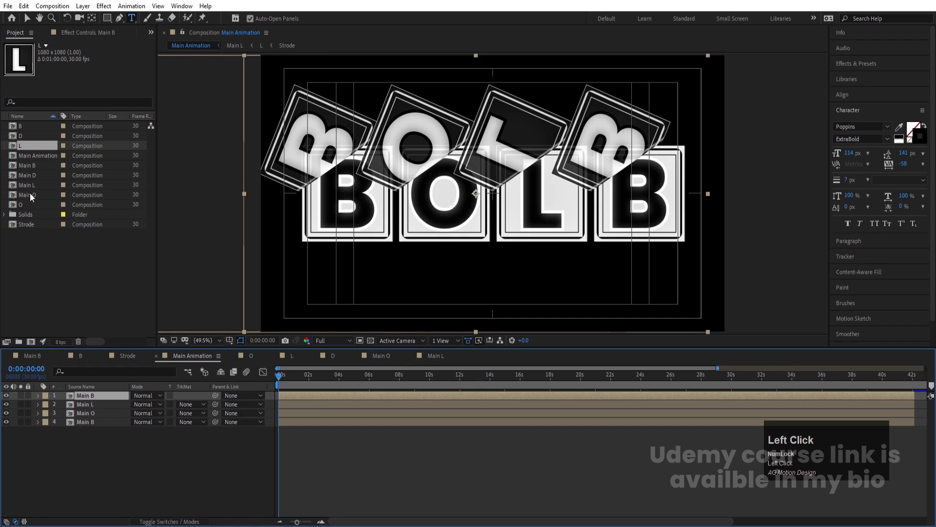
- Swap a tile for Main D, replace its layers with the D letter, and play back BOLD
{"action": "left_click_drag", "start_coordinate": [28, 181], "coordinate": [107, 399]}
{"action": "key", "text": "ctrl+a"}
{"action": "left_click", "coordinate": [27, 143]}
{"action": "left_click_drag", "start_coordinate": [26, 142], "coordinate": [215, 357]}
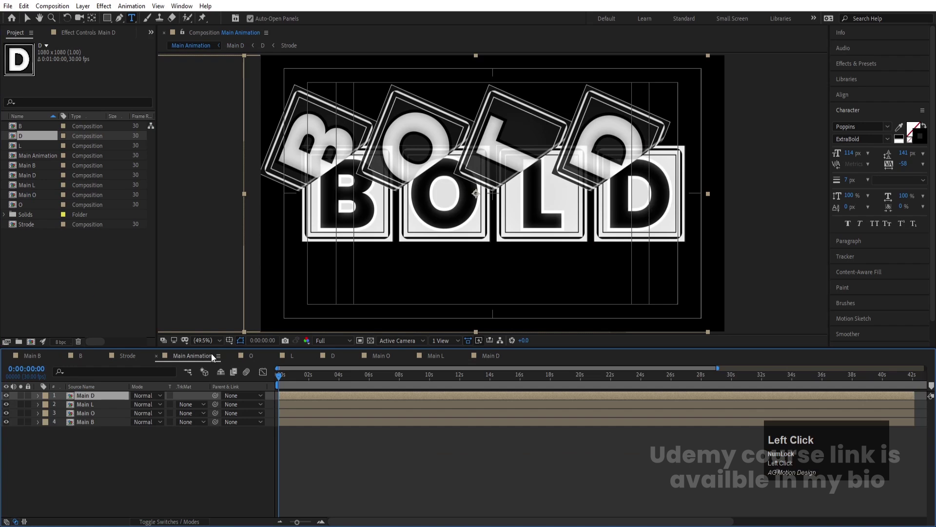
{"action": "key", "text": "space"}
- Drop preview resolution to Quarter and enable Time Remap on the four tile layers
{"action": "left_click", "coordinate": [330, 343]}
{"action": "key", "text": "space"}
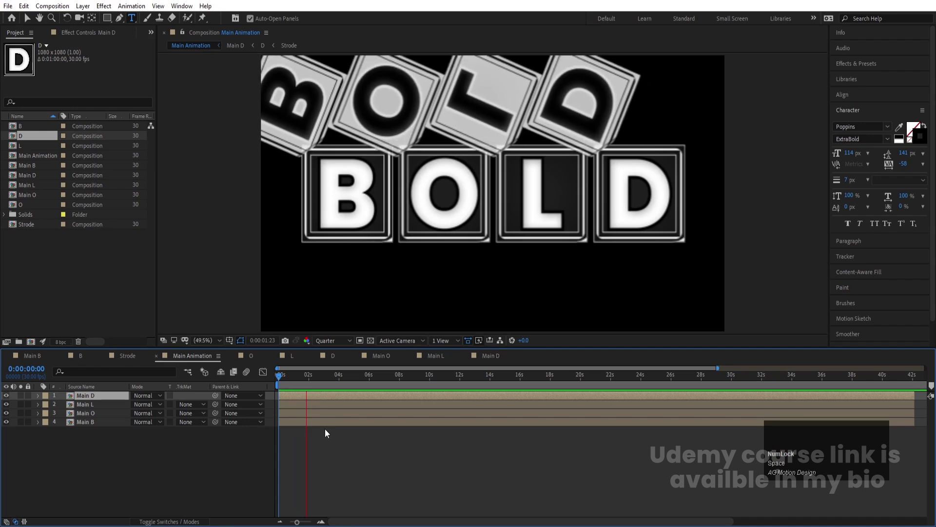
{"action": "key", "text": "space"}
{"action": "left_click", "coordinate": [375, 448]}
{"action": "key", "text": "u"}
{"action": "type", "text": "uk===n"}
{"action": "key", "text": "space"}
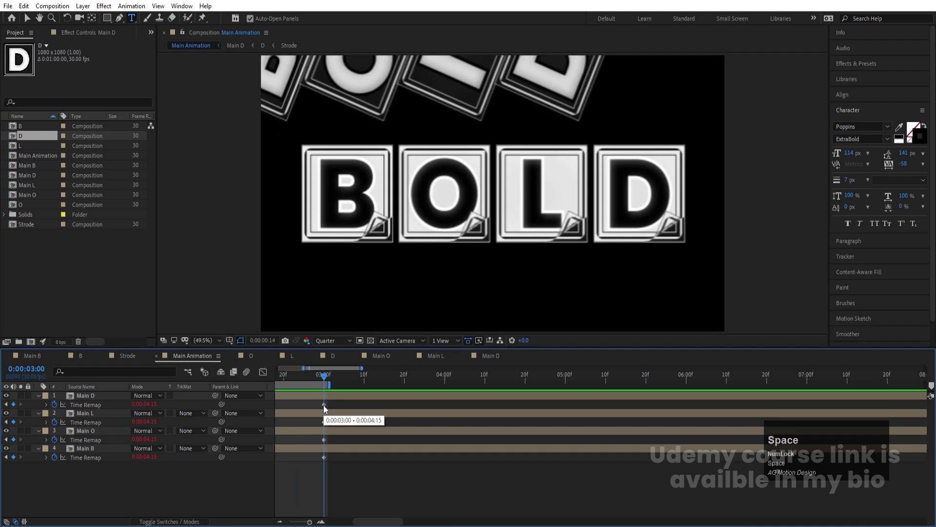
{"action": "key", "text": "space"}
- Offset individual tiles' Time Remap keyframes and in-points so their flips start later
{"action": "left_click_drag", "start_coordinate": [295, 381], "coordinate": [321, 381]}
{"action": "left_click_drag", "start_coordinate": [322, 381], "coordinate": [312, 435]}
{"action": "key", "text": "["}
{"action": "left_click", "coordinate": [360, 383]}
{"action": "key", "text": "["}
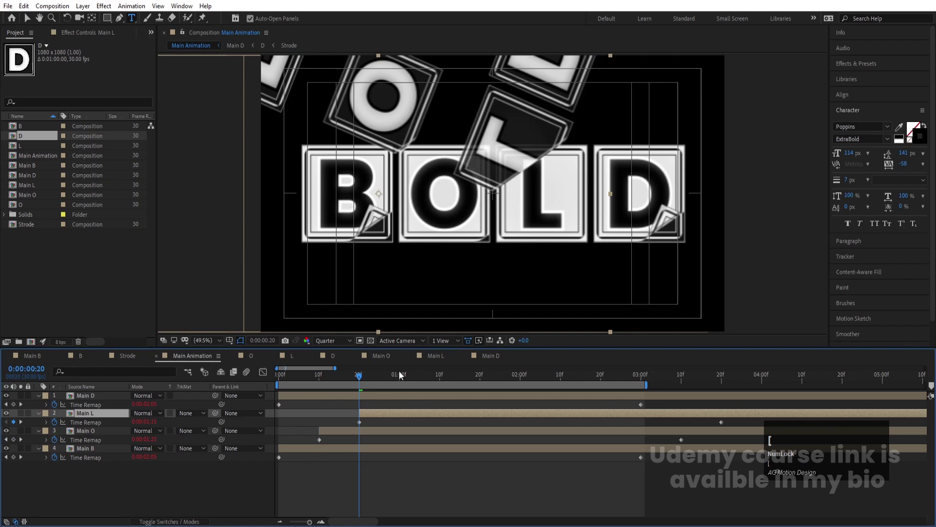
{"action": "left_click", "coordinate": [404, 379]}
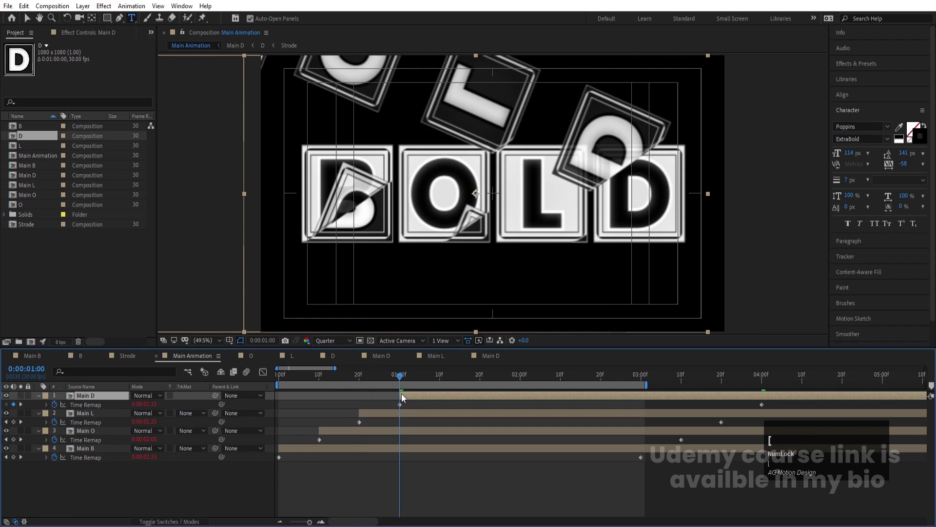
{"action": "left_click_drag", "start_coordinate": [397, 448], "coordinate": [293, 396]}
- Adjust the remaining tiles' flip timing and preview the staggered BOLD turns
{"action": "key", "text": "space"}
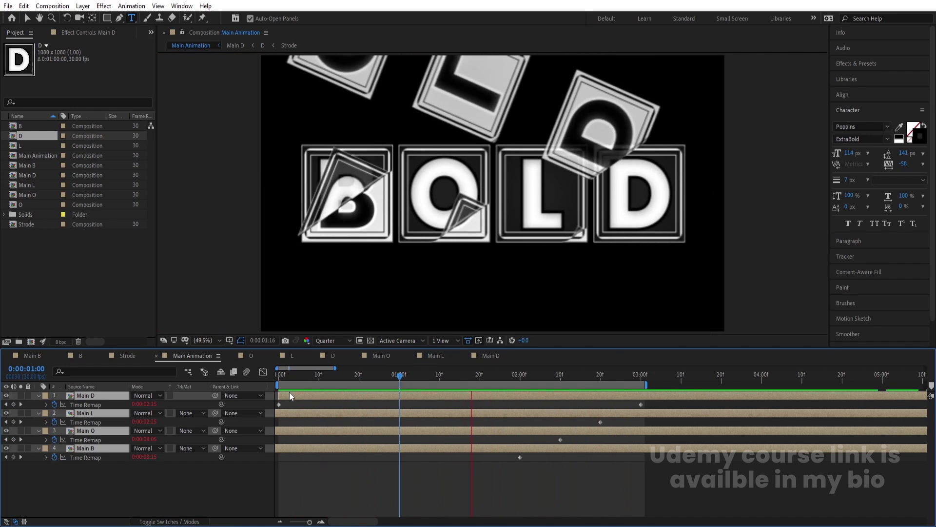
{"action": "key", "text": "space"}
{"action": "key", "text": "ctrl+z"}
{"action": "left_click_drag", "start_coordinate": [340, 464], "coordinate": [411, 395]}
{"action": "key", "text": "ctrl+a"}
{"action": "left_click_drag", "start_coordinate": [419, 397], "coordinate": [307, 375]}
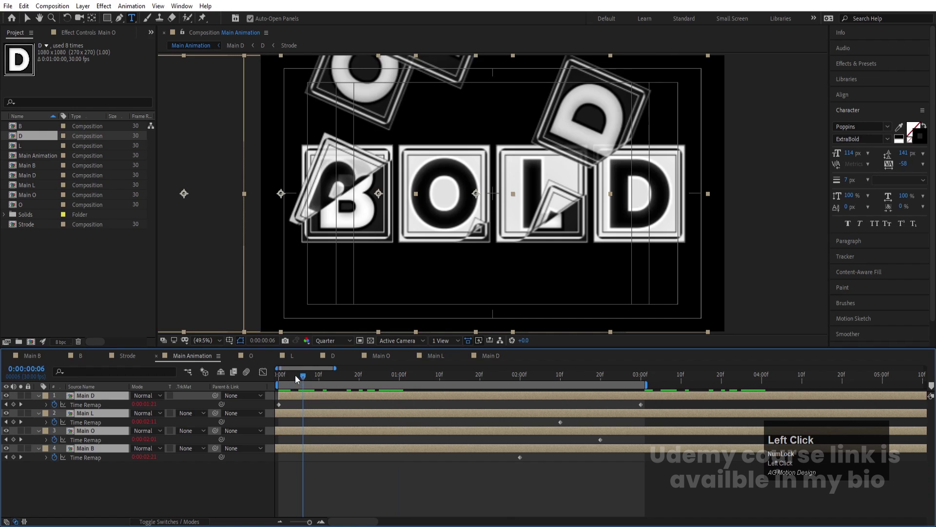
{"action": "key", "text": "space"}
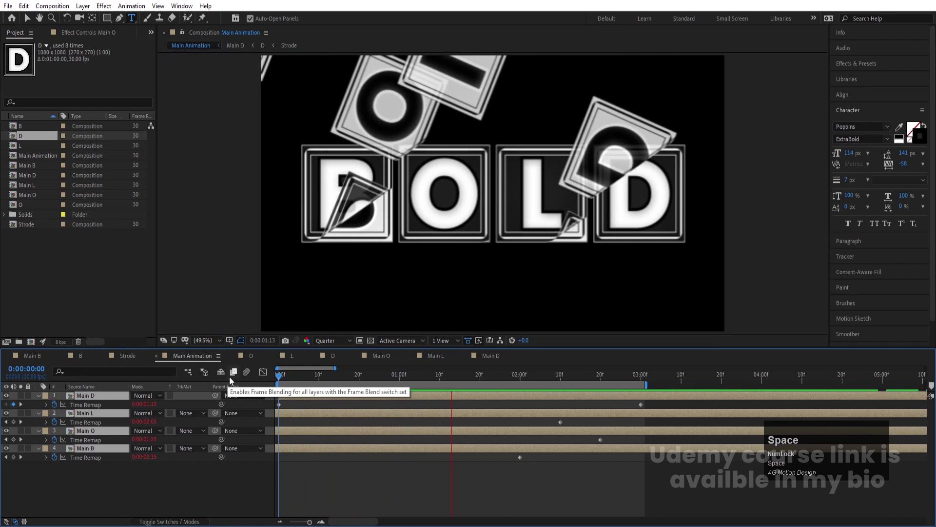
- Nest the four BOLD tile layers via Ctrl+Shift+C into 'Animation', then duplicate that layer
{"action": "key", "text": "space"}
{"action": "left_click", "coordinate": [338, 343]}
{"action": "key", "text": "space"}
{"action": "key", "text": "space"}
{"action": "left_click", "coordinate": [204, 482]}
{"action": "key", "text": "u"}
{"action": "left_click_drag", "start_coordinate": [301, 381], "coordinate": [77, 388]}
{"action": "key", "text": "ctrl+shift+c"}
{"action": "type", "text": "nimation"}
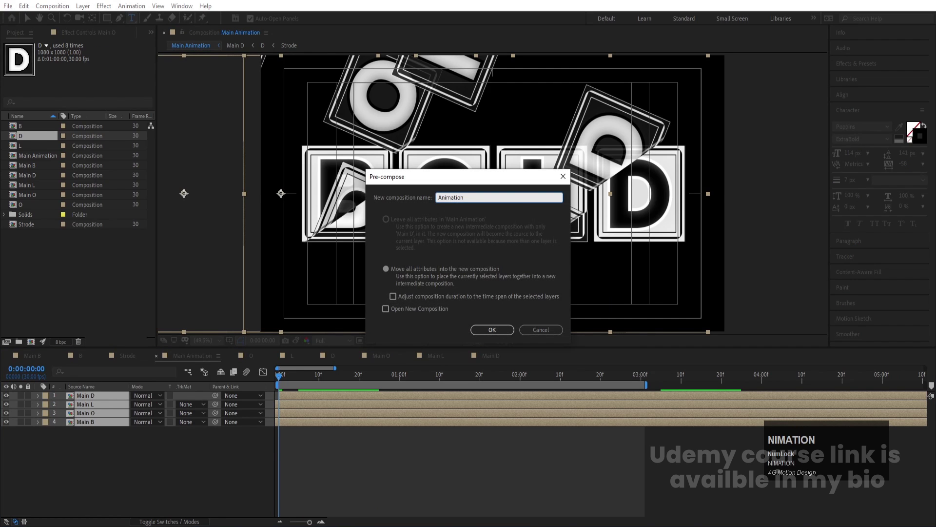
{"action": "key", "text": "Return"}
{"action": "key", "text": "ctrl+d"}
- Flip the duplicate Animation layer's scale into a reflection and fade it with a feathered rectangle mask at 50% opacity
{"action": "key", "text": "s"}
{"action": "left_click", "coordinate": [138, 407]}
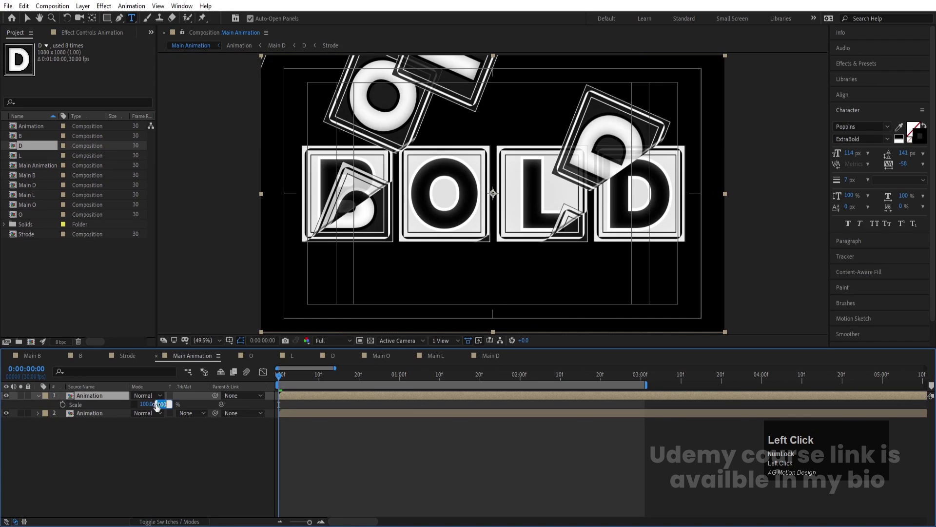
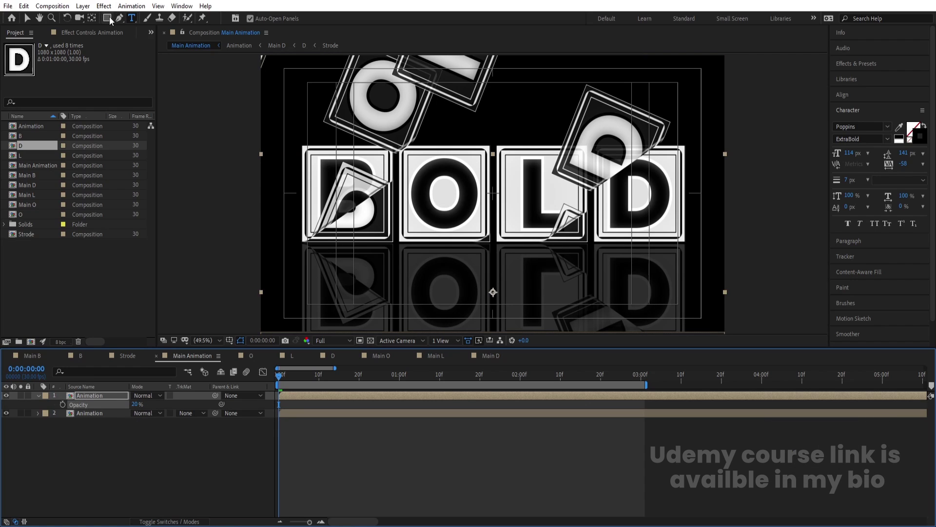
{"action": "left_click_drag", "start_coordinate": [112, 20], "coordinate": [414, 429]}
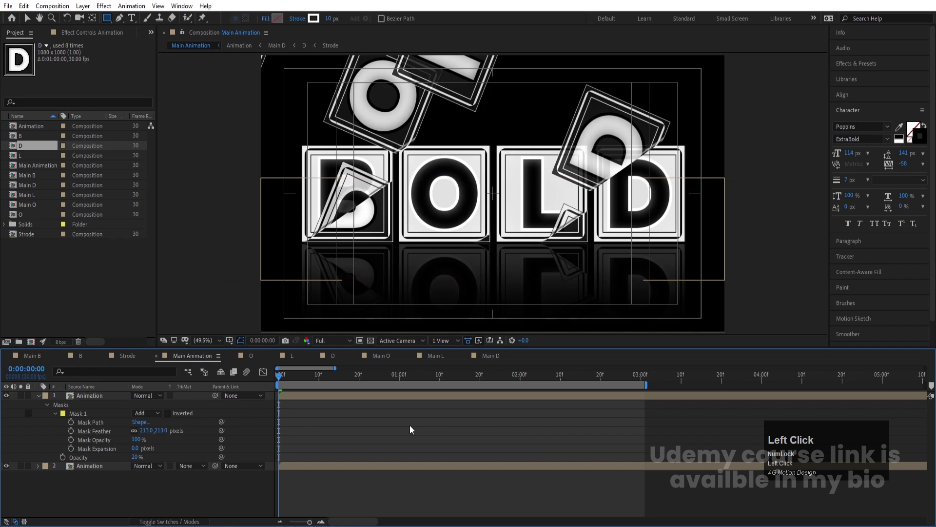
{"action": "key", "text": "space"}
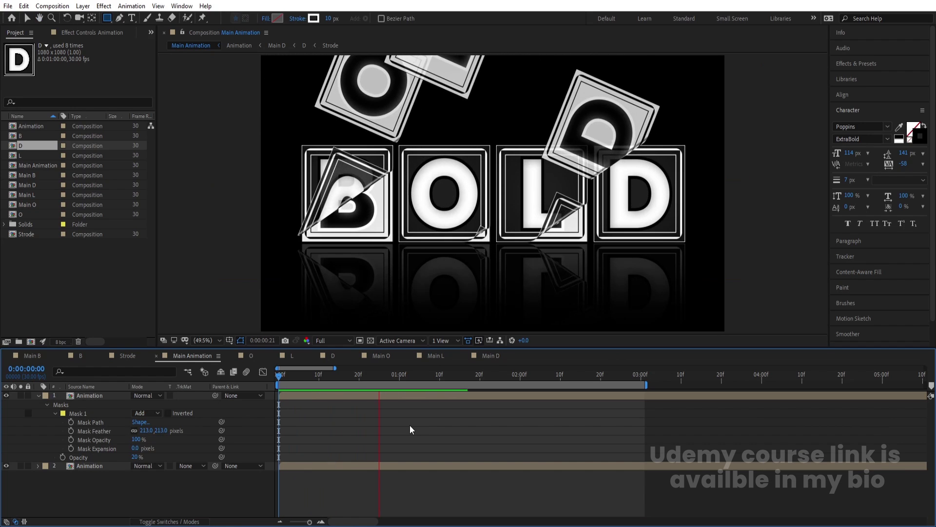
{"action": "key", "text": "space"}
{"action": "left_click", "coordinate": [414, 429]}
{"action": "key", "text": "u"}
{"action": "left_click", "coordinate": [234, 359]}
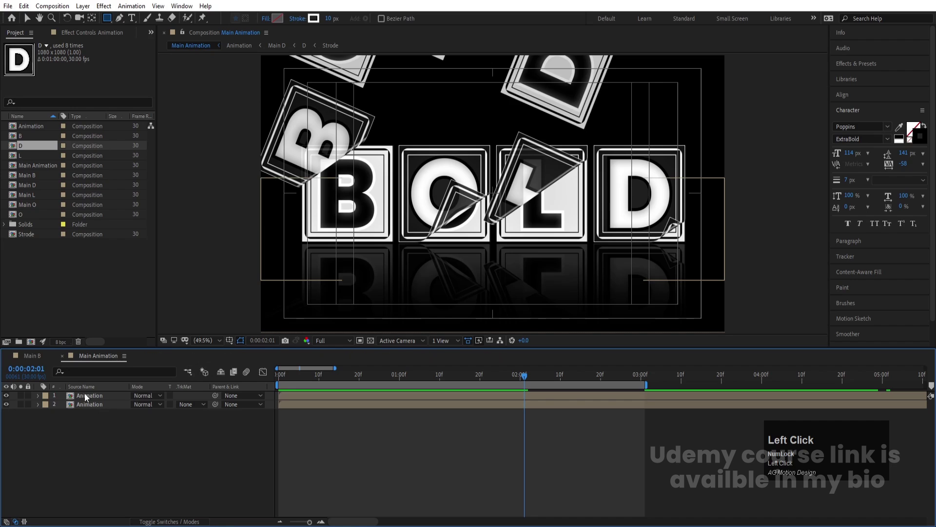
{"action": "key", "text": "t"}
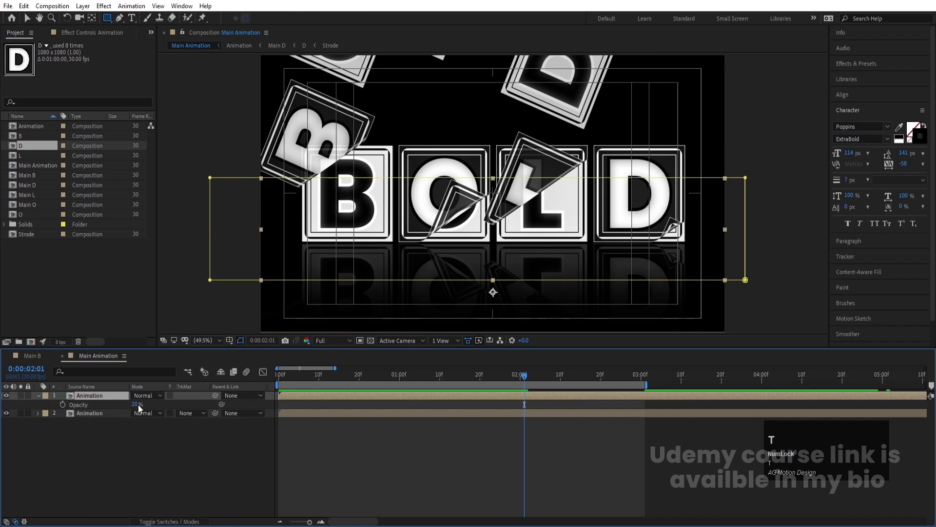
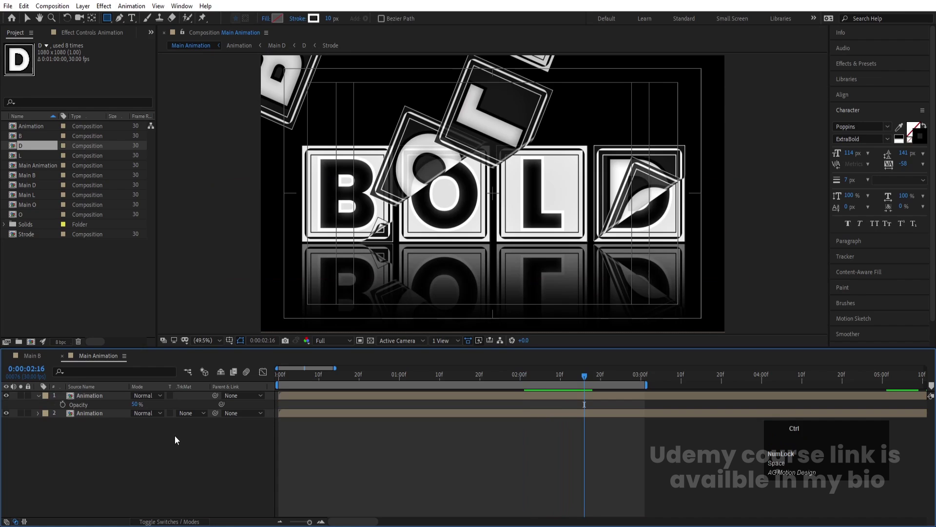
- Start a new 1920×1080 composition named 'Fractal Noise'
{"action": "key", "text": "ctrl+n"}
{"action": "type", "text": "ractal"}
{"action": "key", "text": "space"}
{"action": "type", "text": "oise"}
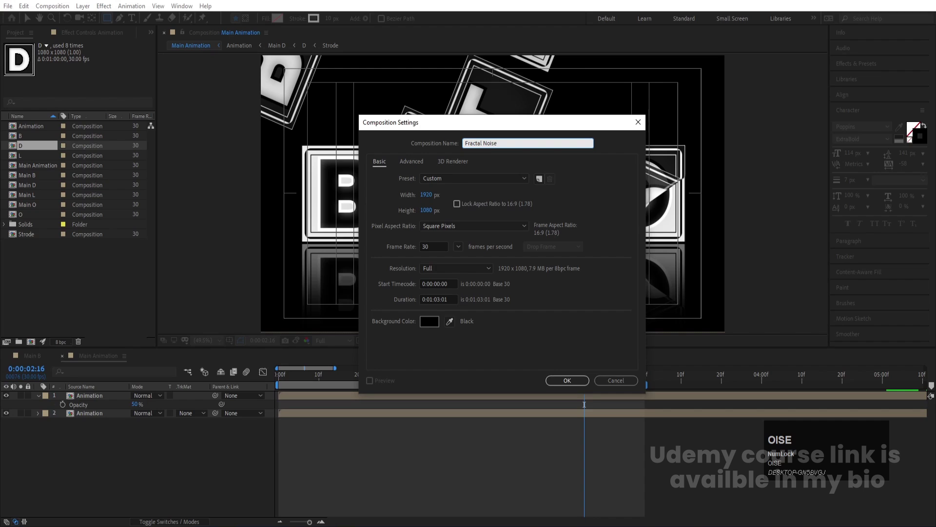
- Add a solid with Fractal Noise, Contrast 315, Brightness -16, non-uniform scale width 2023 and height 18 for horizontal streaks
{"action": "key", "text": "Return"}
{"action": "key", "text": "ctrl+y"}
{"action": "key", "text": "Return"}
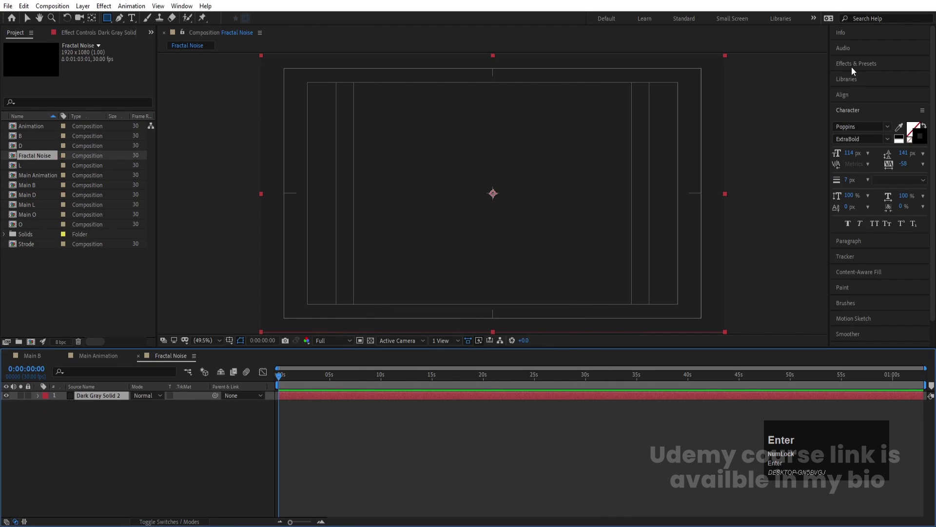
{"action": "left_click", "coordinate": [854, 70]}
{"action": "key", "text": "ctrl+a"}
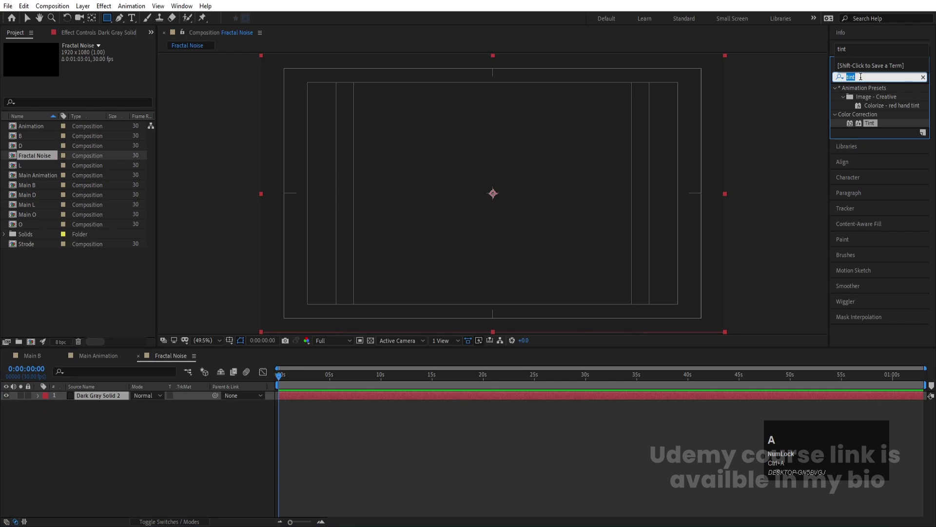
{"action": "type", "text": "fract"}
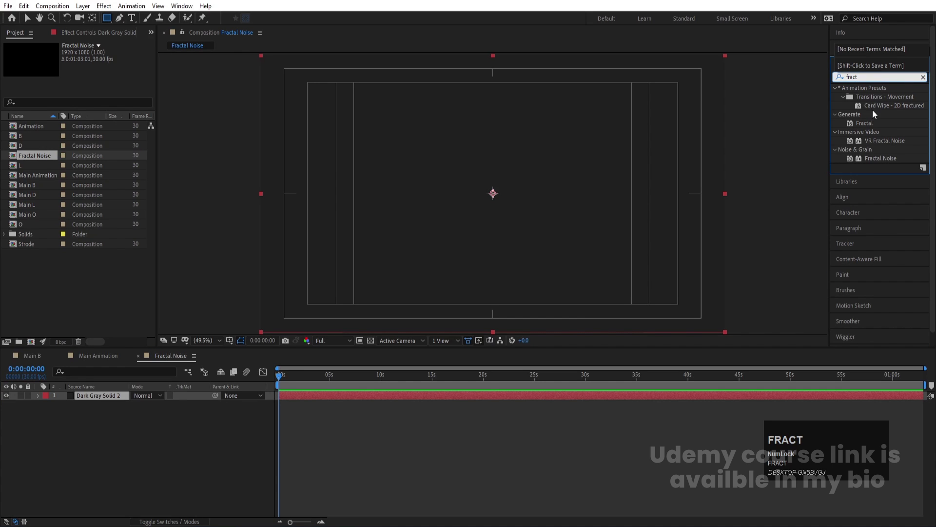
{"action": "left_click_drag", "start_coordinate": [881, 162], "coordinate": [18, 119]}
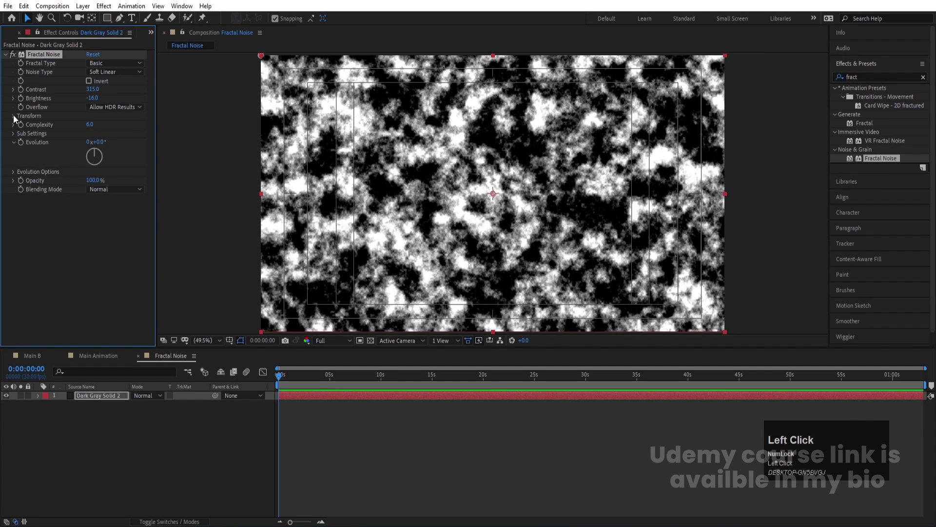
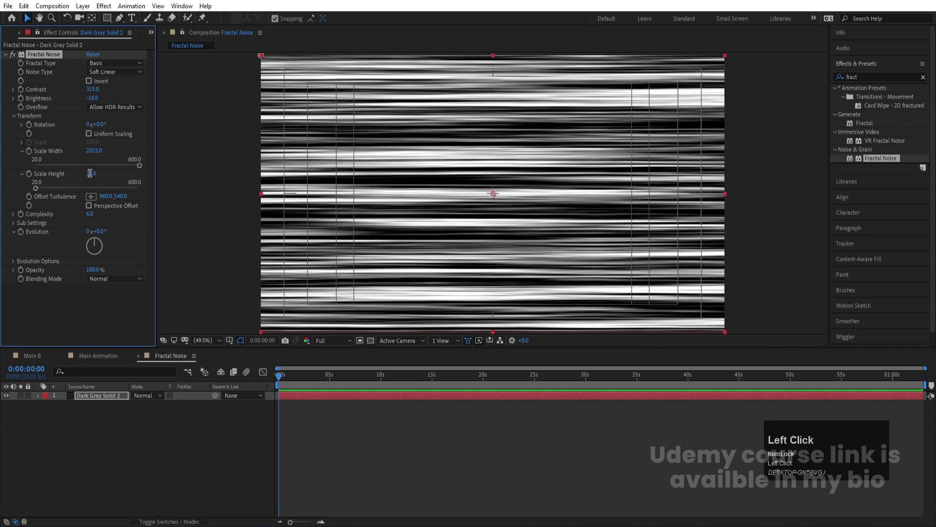
{"action": "key", "text": "Return"}
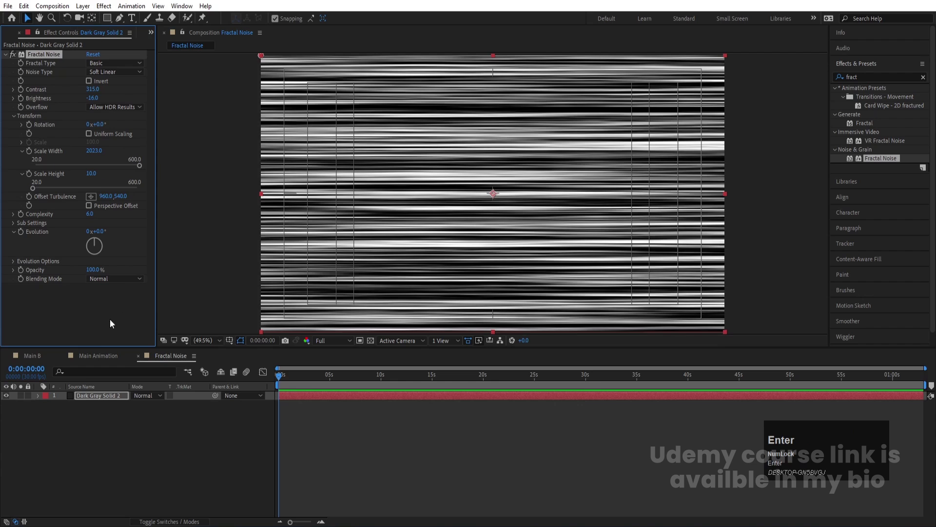
- Place Fractal Noise into Main Animation and drive a Compound Blur on the reflection with it, previewing the streaked result
{"action": "left_click", "coordinate": [92, 359]}
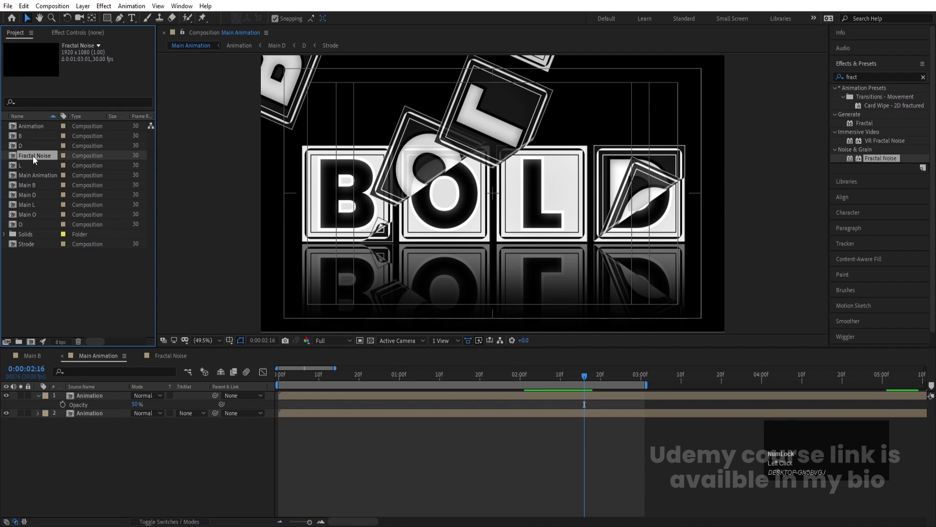
{"action": "left_click_drag", "start_coordinate": [38, 161], "coordinate": [12, 426]}
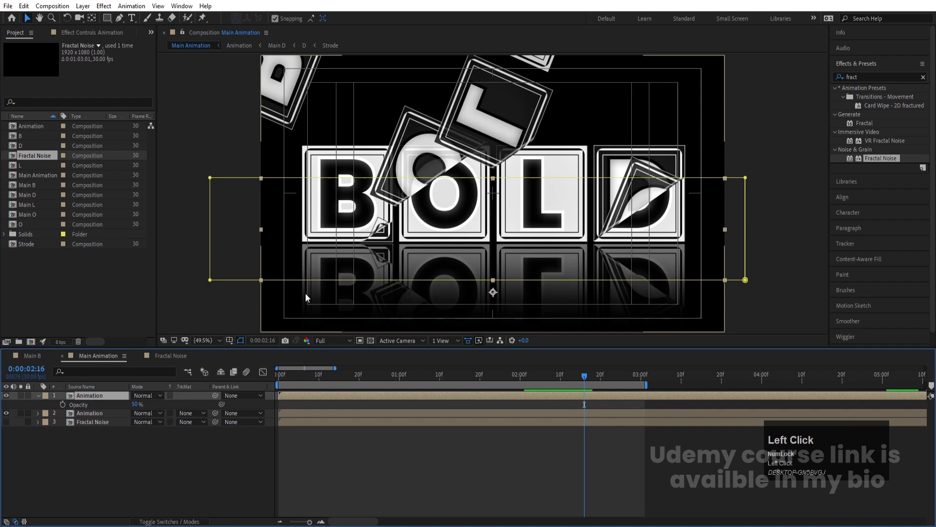
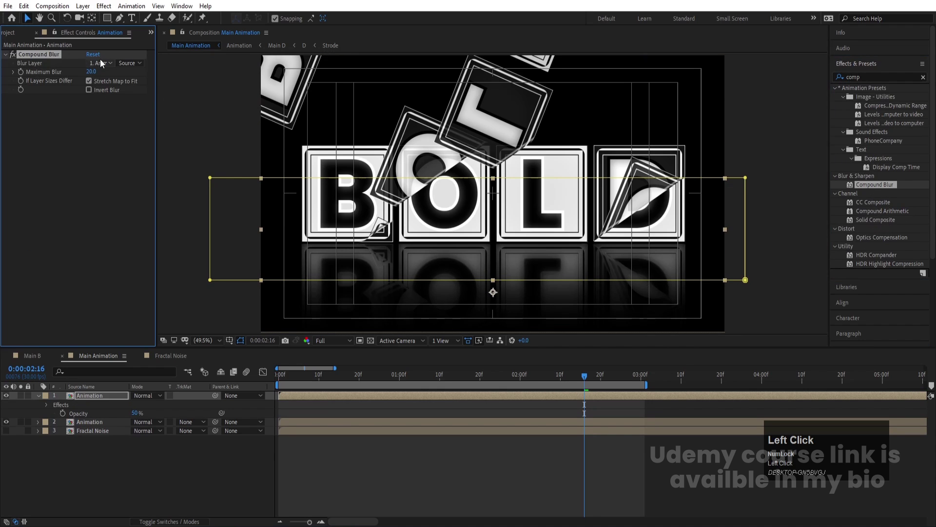
{"action": "key", "text": "space"}
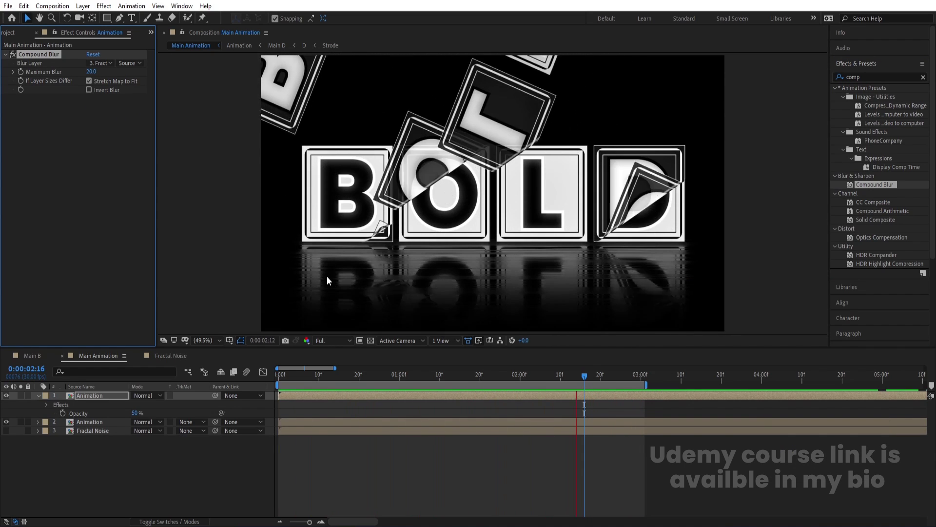
{"action": "left_click_drag", "start_coordinate": [392, 464], "coordinate": [185, 463]}
- Add a black solid at the bottom of the stack and a new adjustment layer above the scene
{"action": "key", "text": "ctrl+y"}
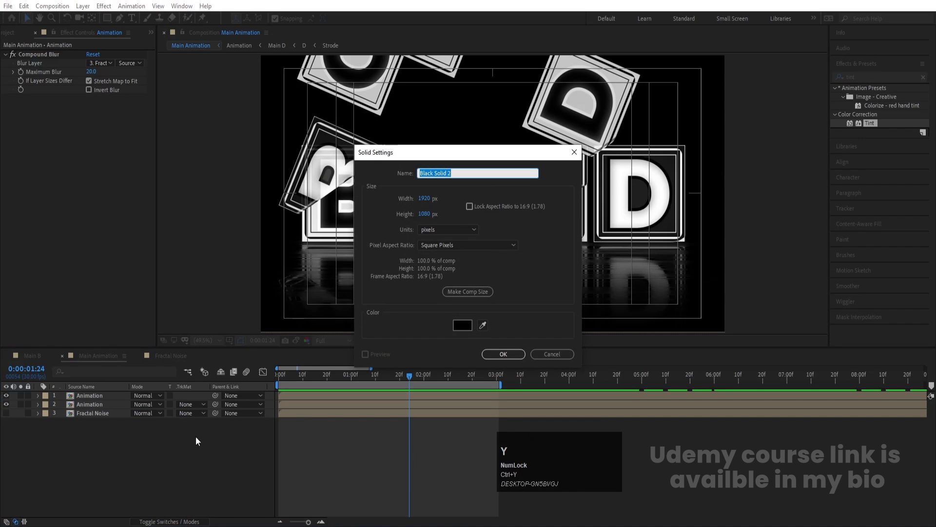
{"action": "key", "text": "Return"}
{"action": "left_click_drag", "start_coordinate": [108, 401], "coordinate": [127, 442]}
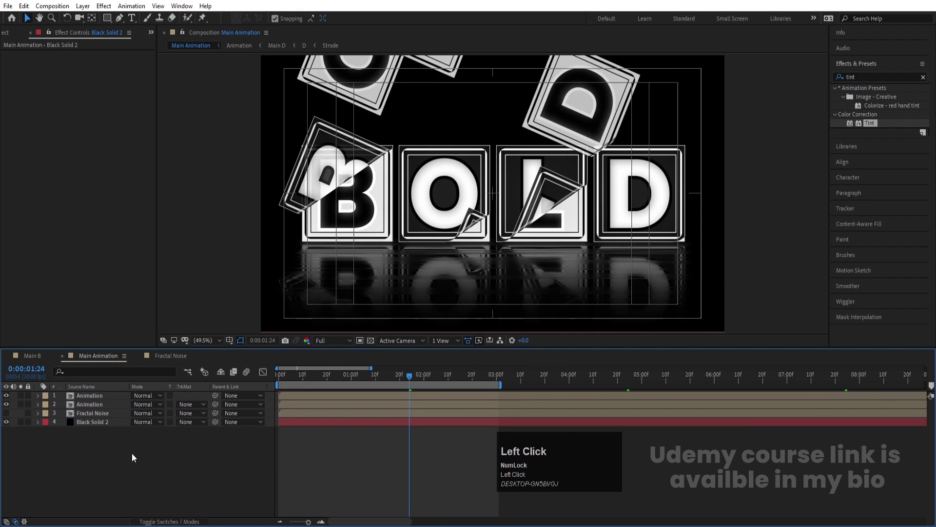
{"action": "right_click", "coordinate": [136, 457]}
{"action": "left_click", "coordinate": [164, 344]}
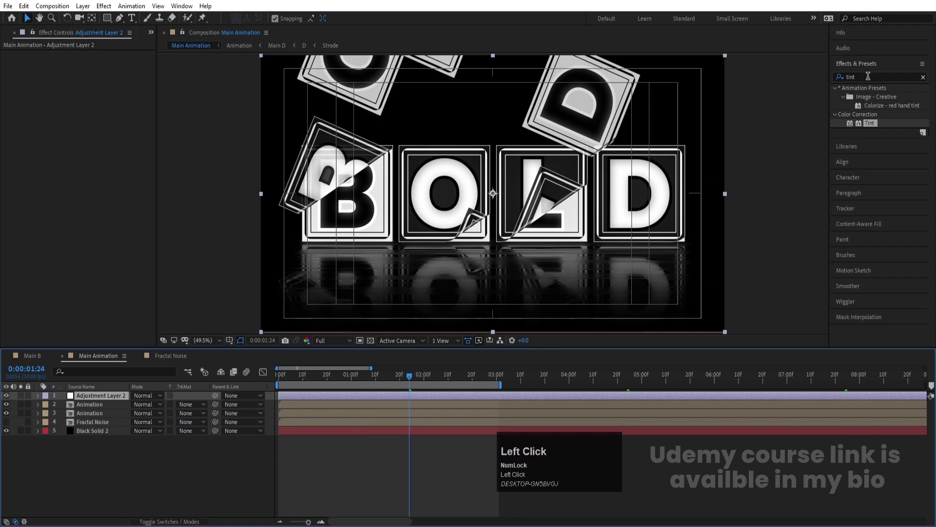
- Apply Tint to the adjustment layer mapping black to white and white to black, and preview the inverted halves
{"action": "left_click", "coordinate": [872, 128]}
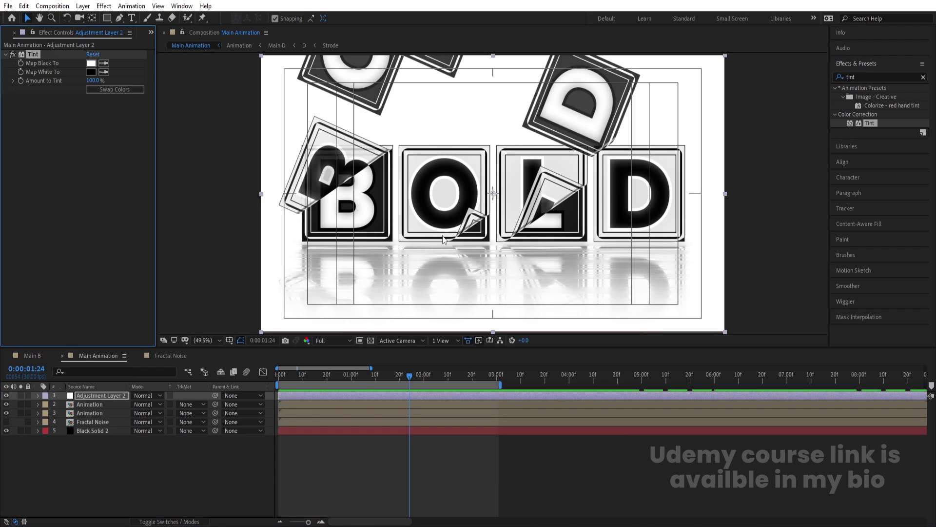
{"action": "left_click_drag", "start_coordinate": [109, 396], "coordinate": [578, 236]}
{"action": "key", "text": "Right"}
{"action": "key", "text": "Left"}
{"action": "left_click", "coordinate": [340, 468]}
{"action": "key", "text": "space"}
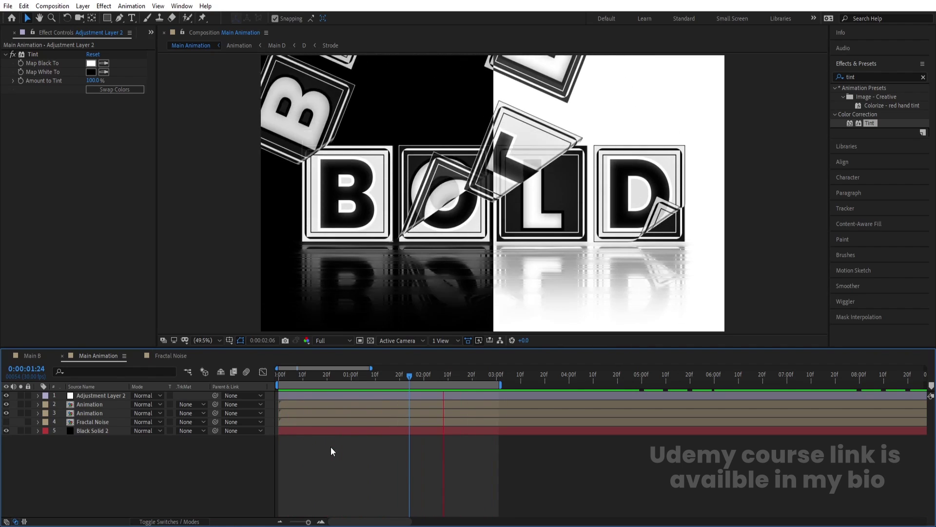
{"action": "key", "text": "space"}
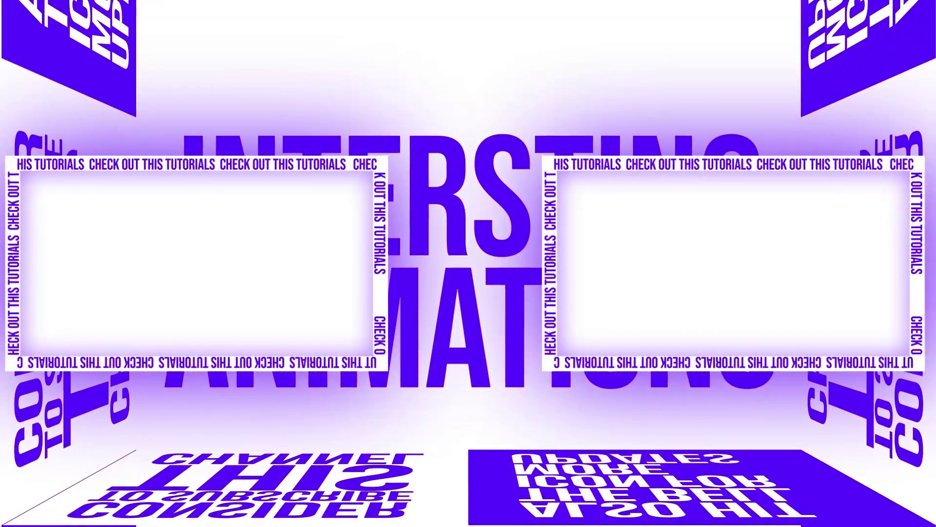